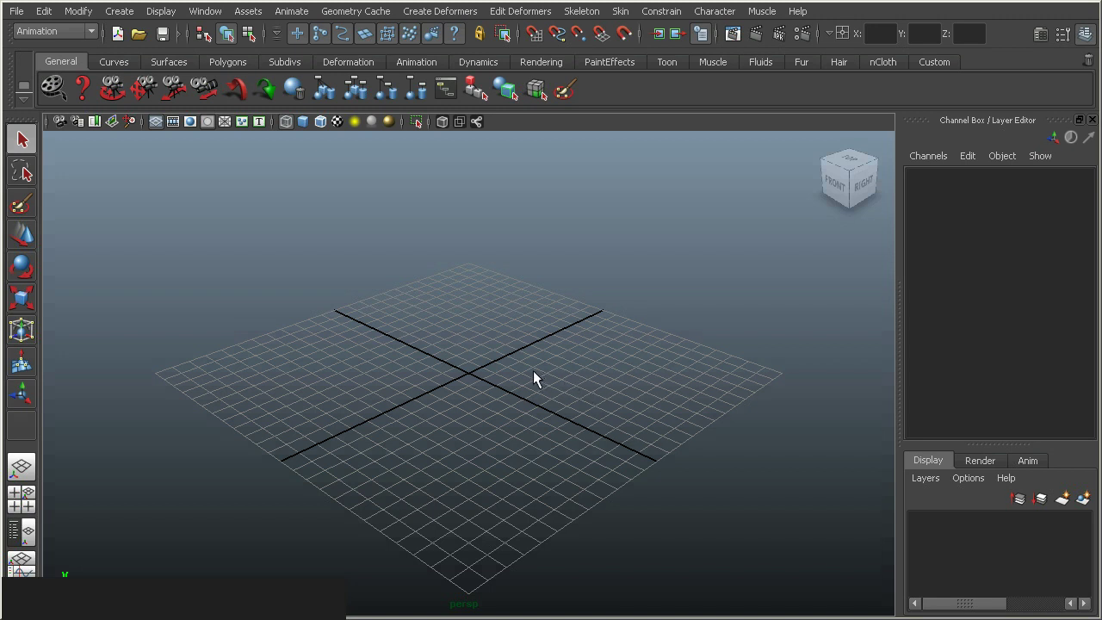
Orbit, pan and zoom around the empty Maya grid to inspect the viewport
{"action": "left_click", "coordinate": [501, 378]}
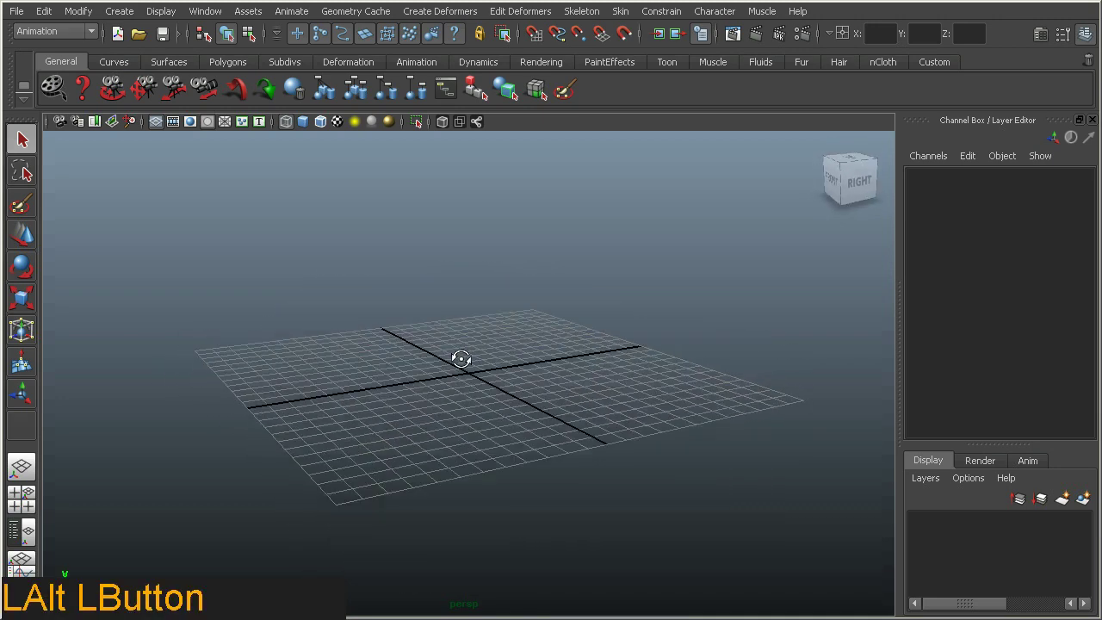
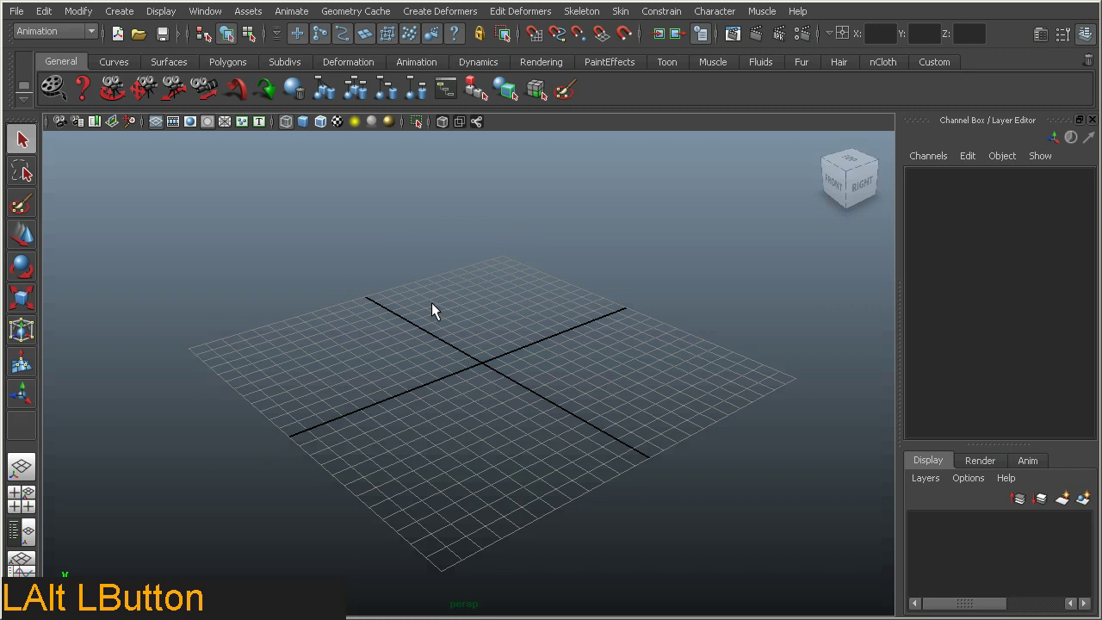
{"action": "left_click", "coordinate": [439, 322]}
{"action": "middle_click", "coordinate": [453, 324]}
{"action": "right_click", "coordinate": [450, 305]}
{"action": "left_click", "coordinate": [467, 347]}
{"action": "middle_click", "coordinate": [477, 351]}
{"action": "right_click", "coordinate": [481, 341]}
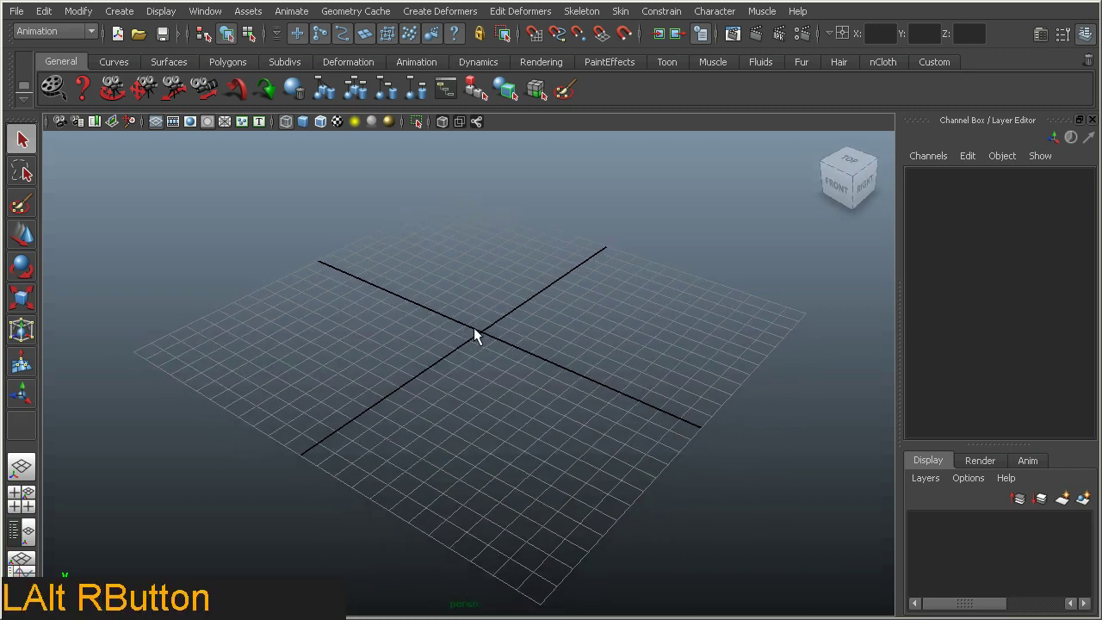
Switch to Chrome and show the cobblestone diffuse-and-normal-map image preview
{"action": "key", "text": "alt+Tab"}
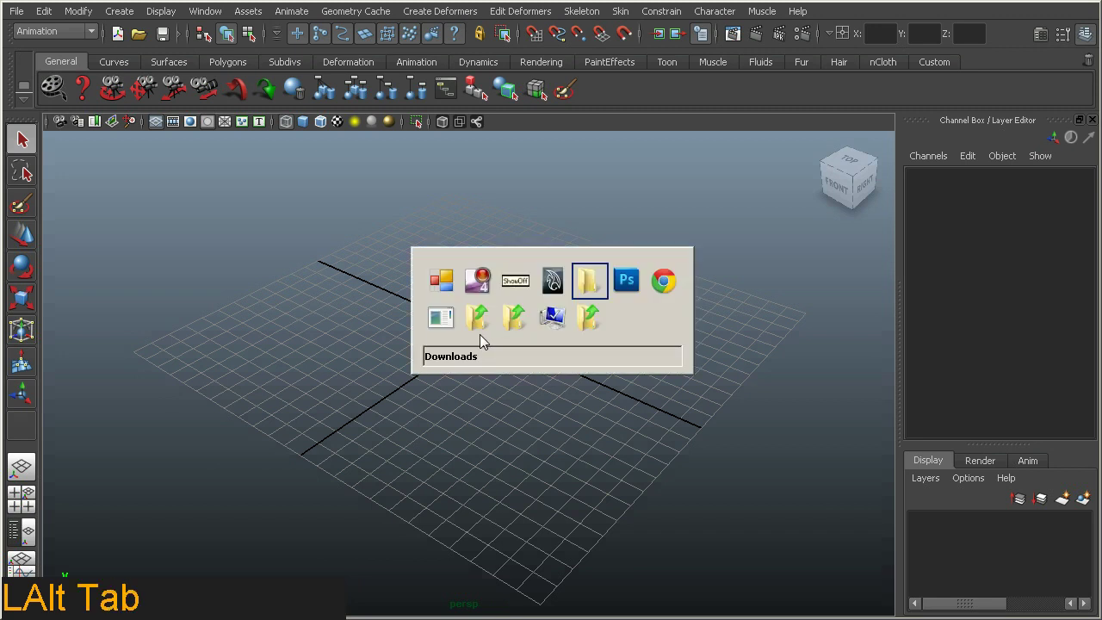
{"action": "left_click", "coordinate": [105, 70]}
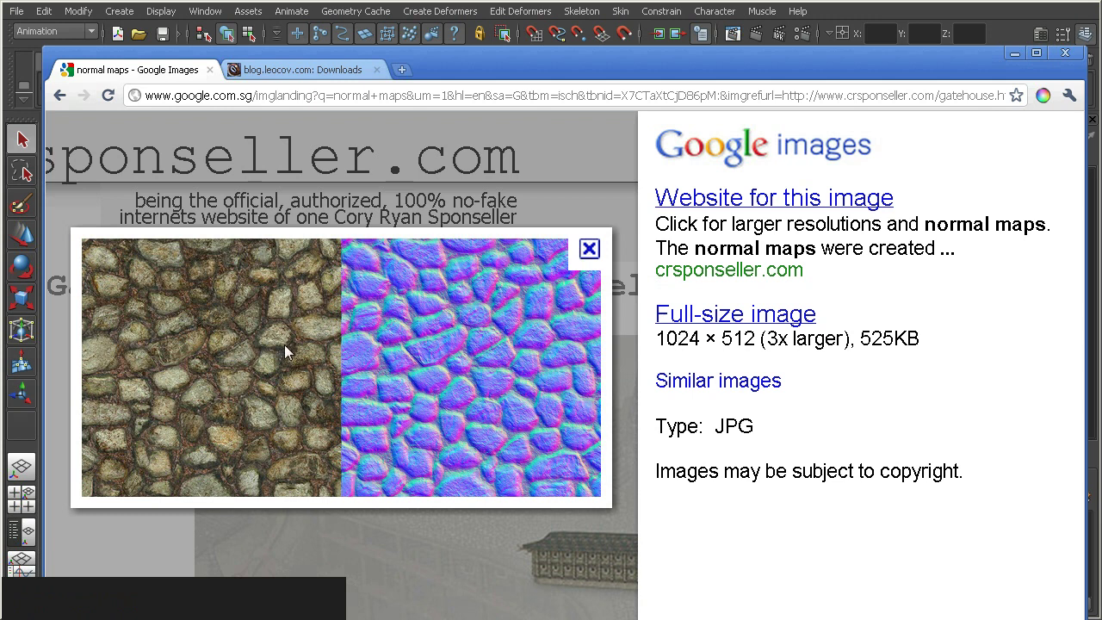
Switch to Photoshop showing wall_normal_01.png cropped to a square tile
{"action": "key", "text": "alt+Tab"}
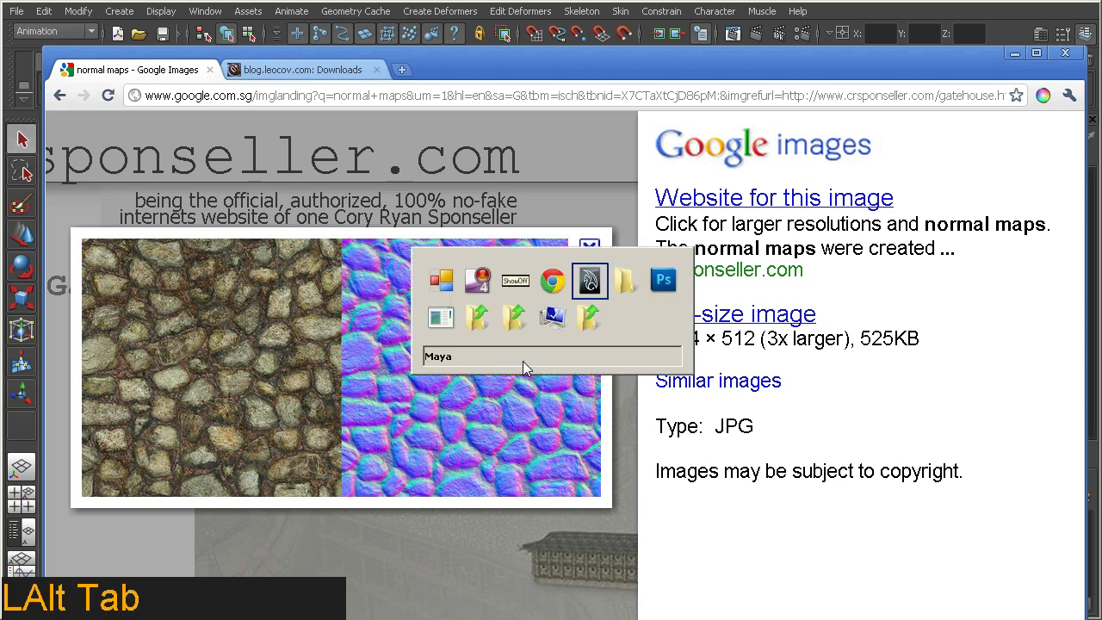
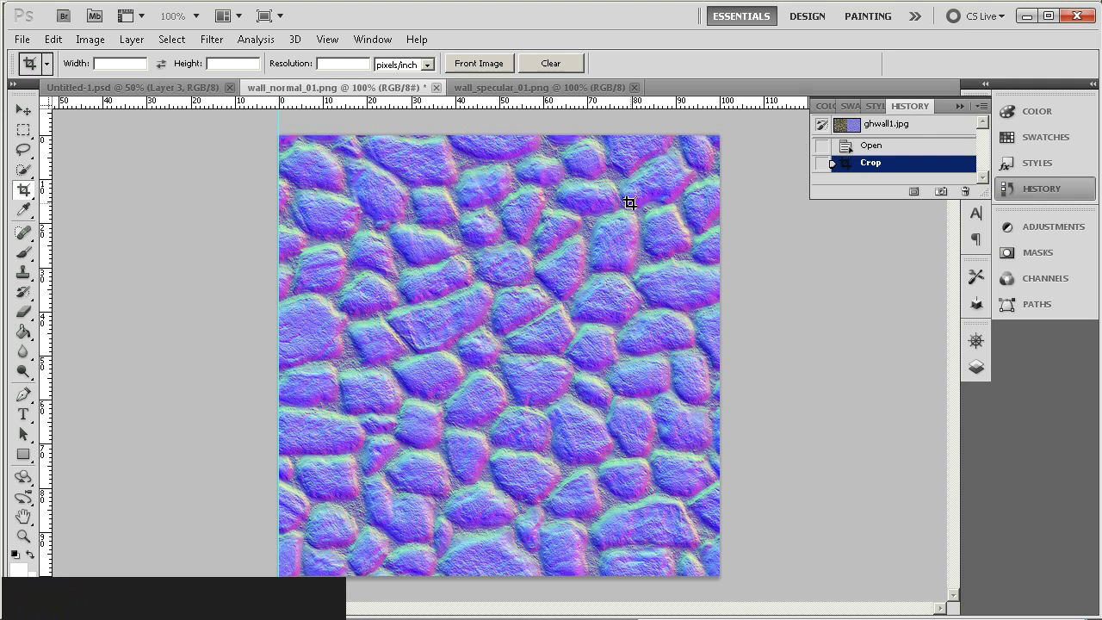
Return to the browser and show the blog.leocov.com Downloads page listing lcUberShader_2.7.cgfx
{"action": "key", "text": "alt+Tab"}
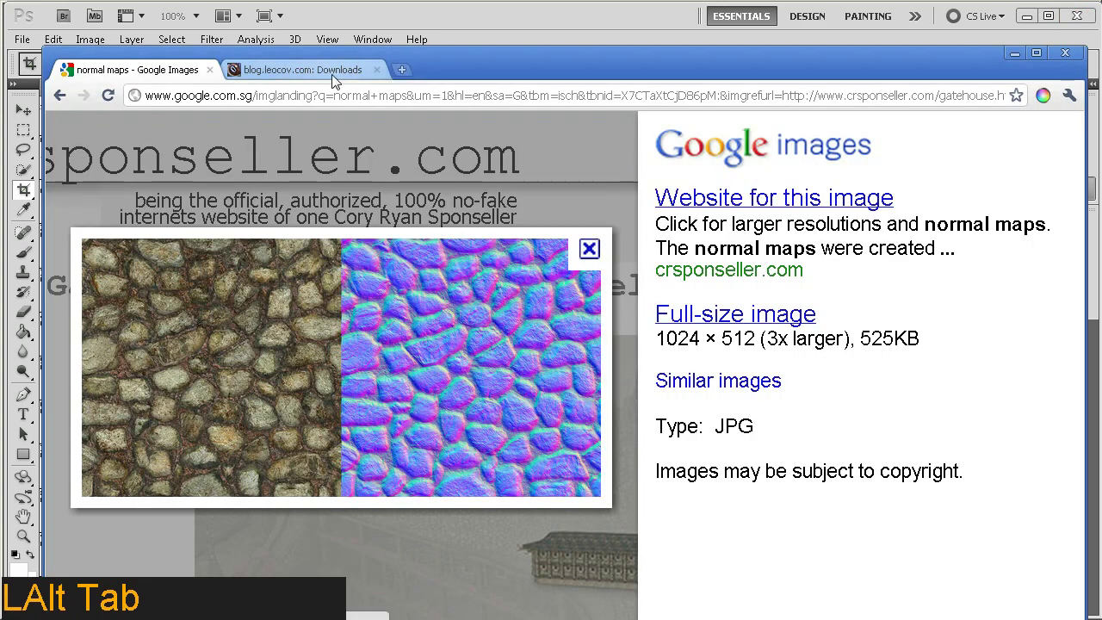
{"action": "left_click", "coordinate": [311, 70]}
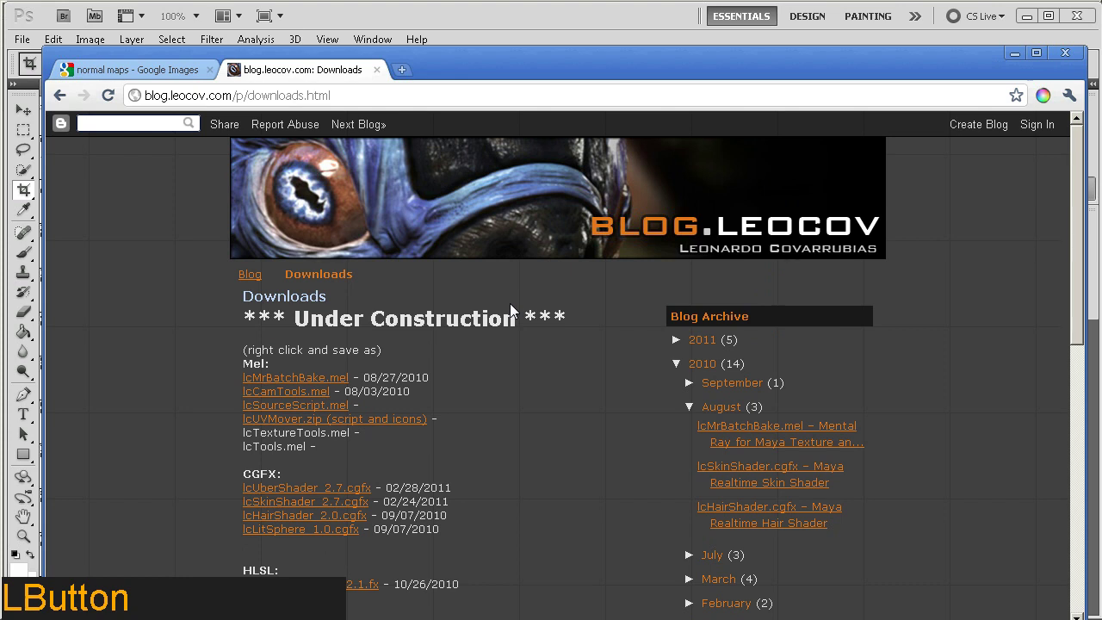
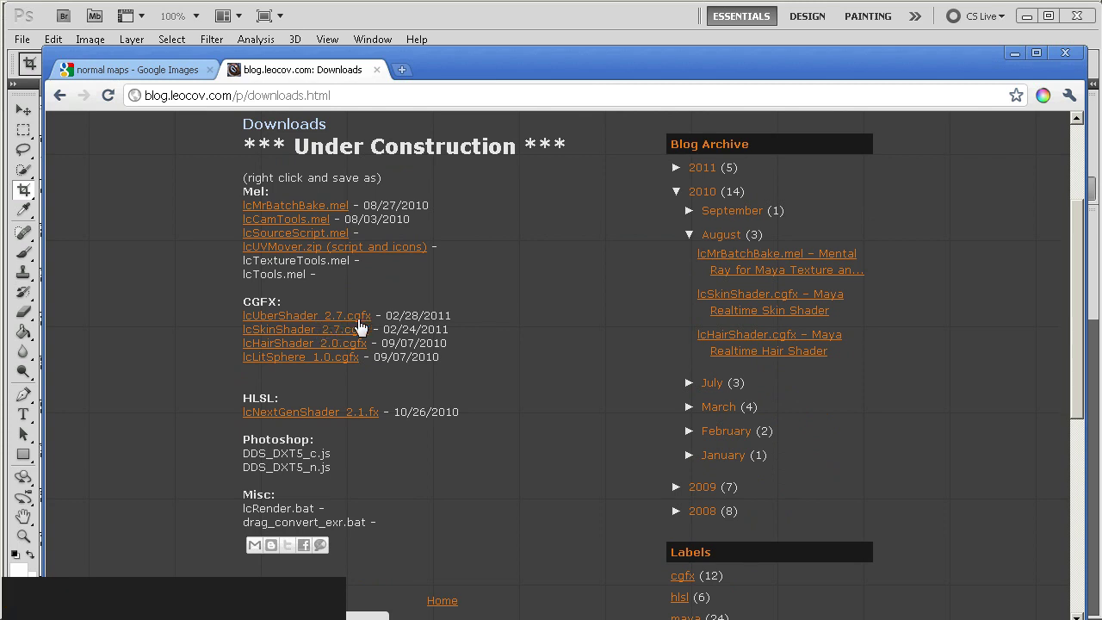
Create a new Maya project named cgfxSetupMaya in F:\Media\3D Projects
{"action": "left_click", "coordinate": [1021, 55]}
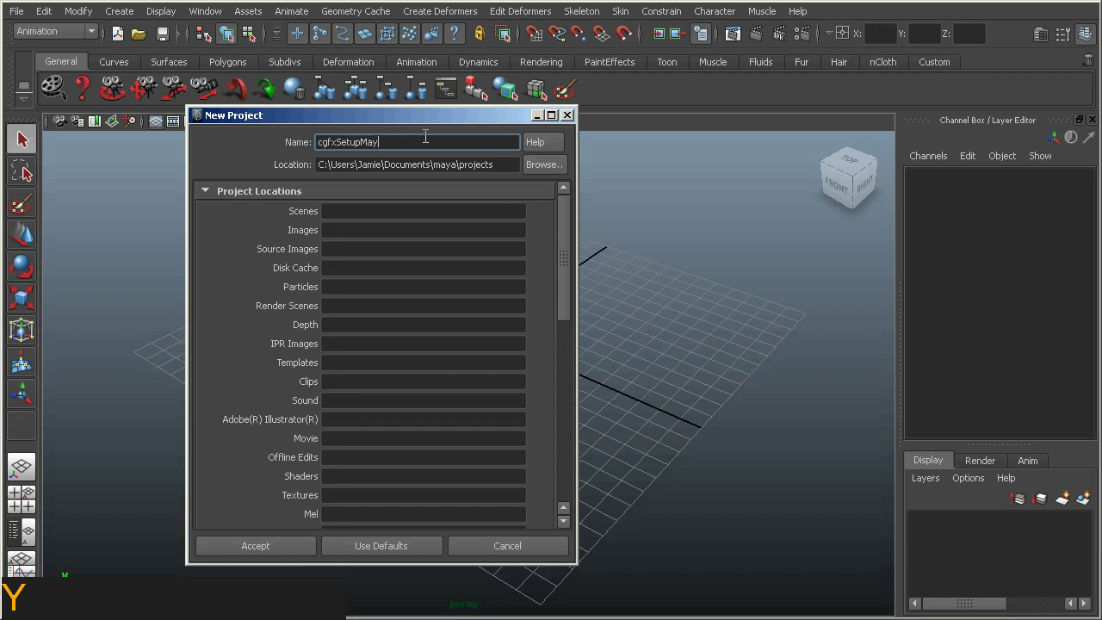
{"action": "left_click", "coordinate": [403, 546]}
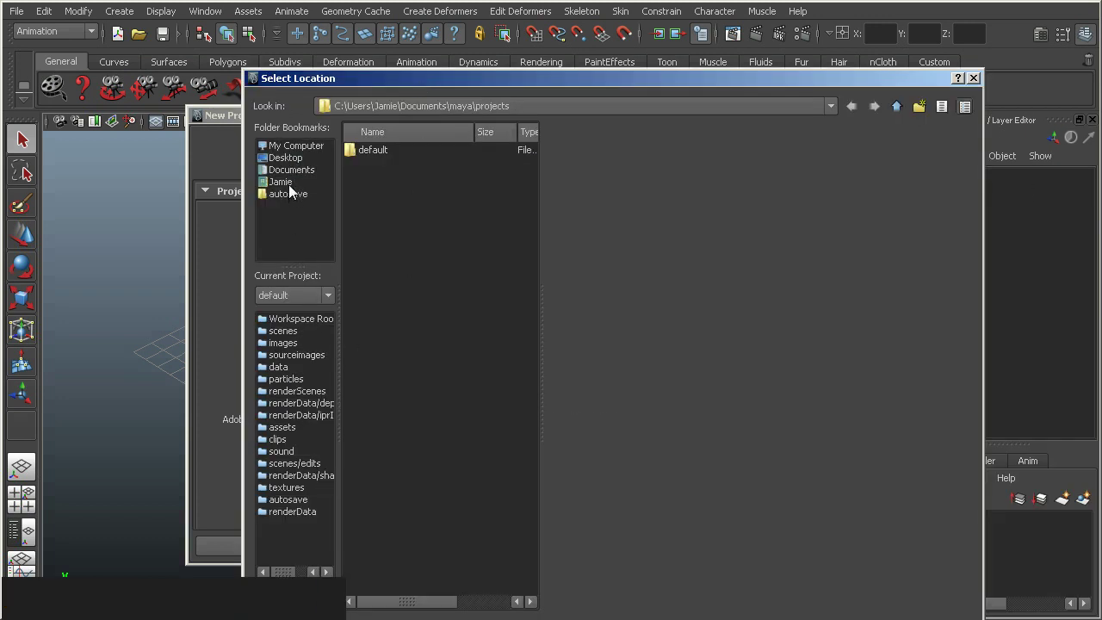
{"action": "left_click", "coordinate": [297, 149]}
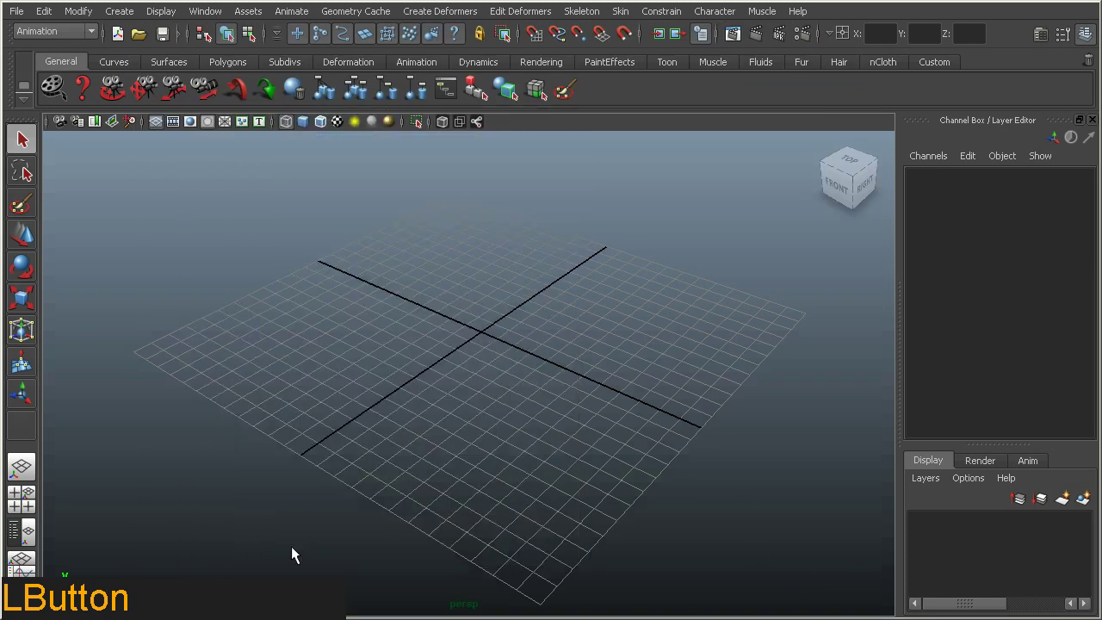
Copy lcUberShader_2.7.cgfx from Downloads into cgfxSetupMaya\renderData\shaders
{"action": "key", "text": "alt+Tab"}
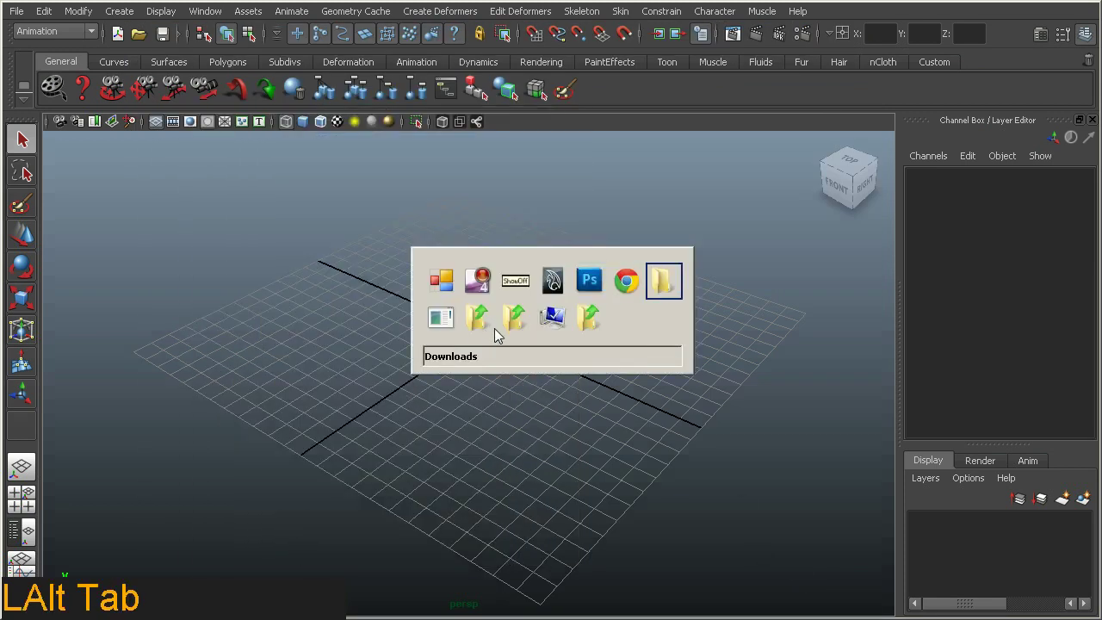
{"action": "left_click", "coordinate": [719, 281]}
{"action": "key", "text": "ctrl+c"}
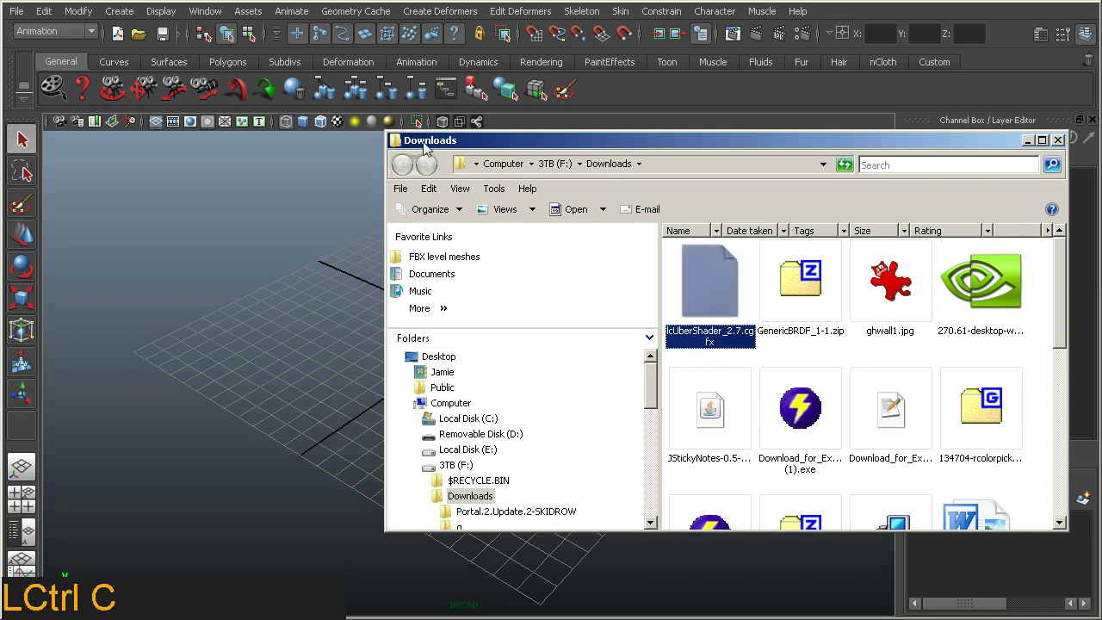
{"action": "key", "text": "alt+Tab"}
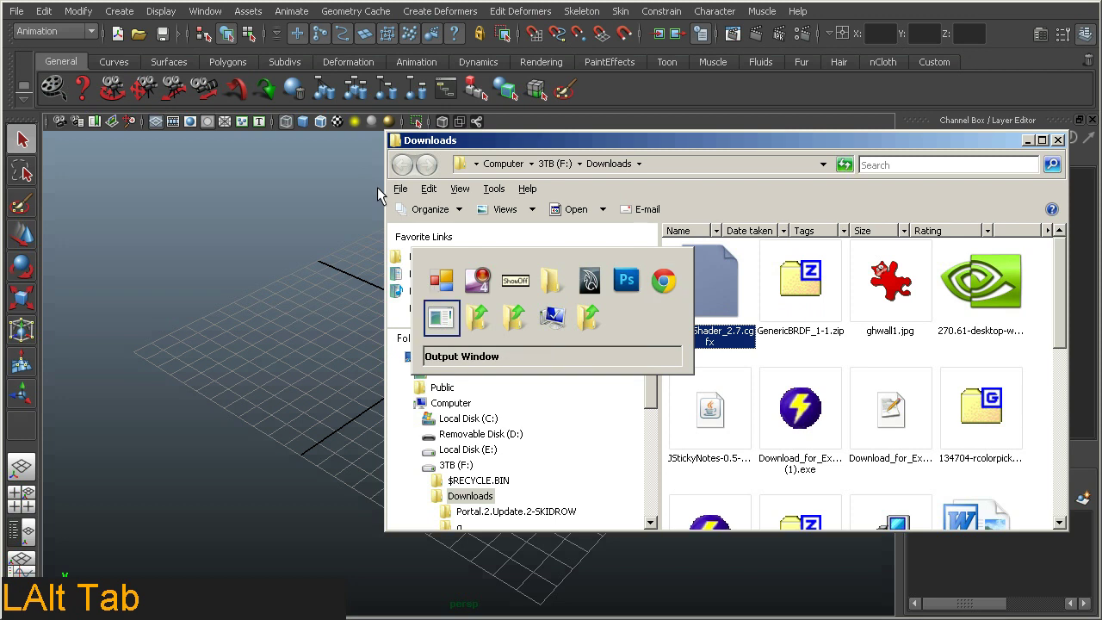
{"action": "left_click", "coordinate": [443, 190]}
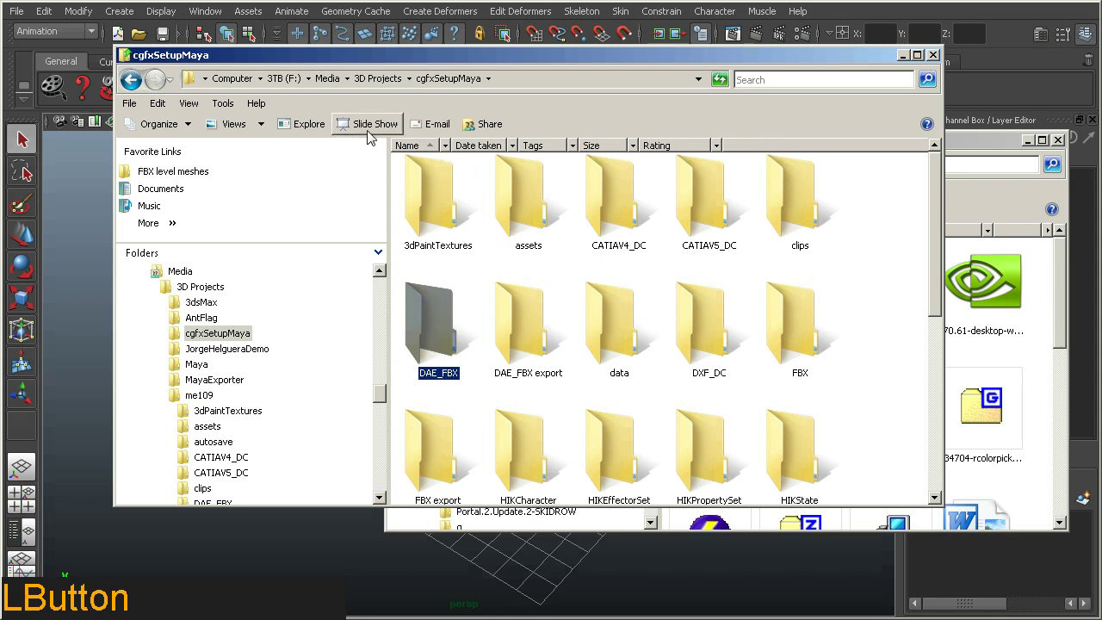
{"action": "left_click", "coordinate": [220, 126]}
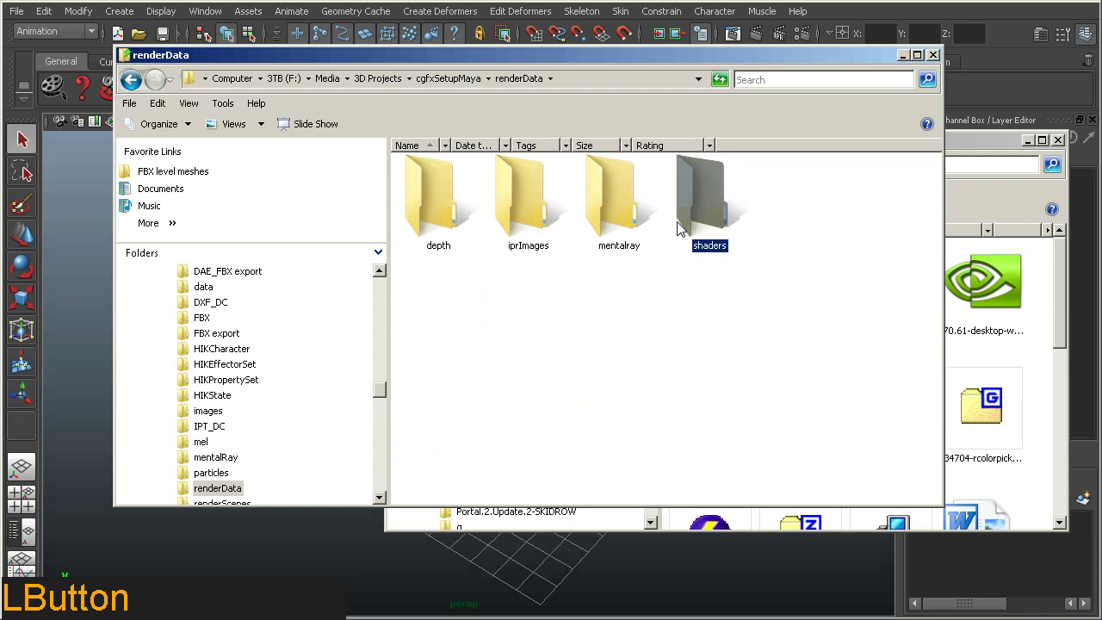
{"action": "key", "text": "ctrl+v"}
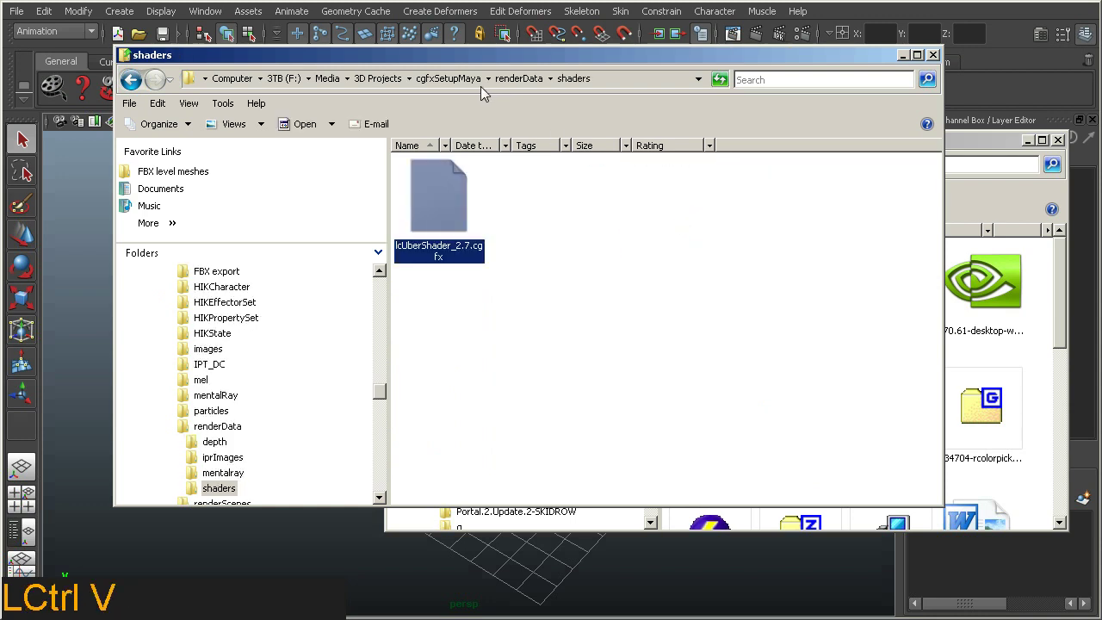
Copy wall_diffuse_01.png and wall_normal_01.png from 3D Projects into the project's sourceimages folder
{"action": "left_click", "coordinate": [491, 85]}
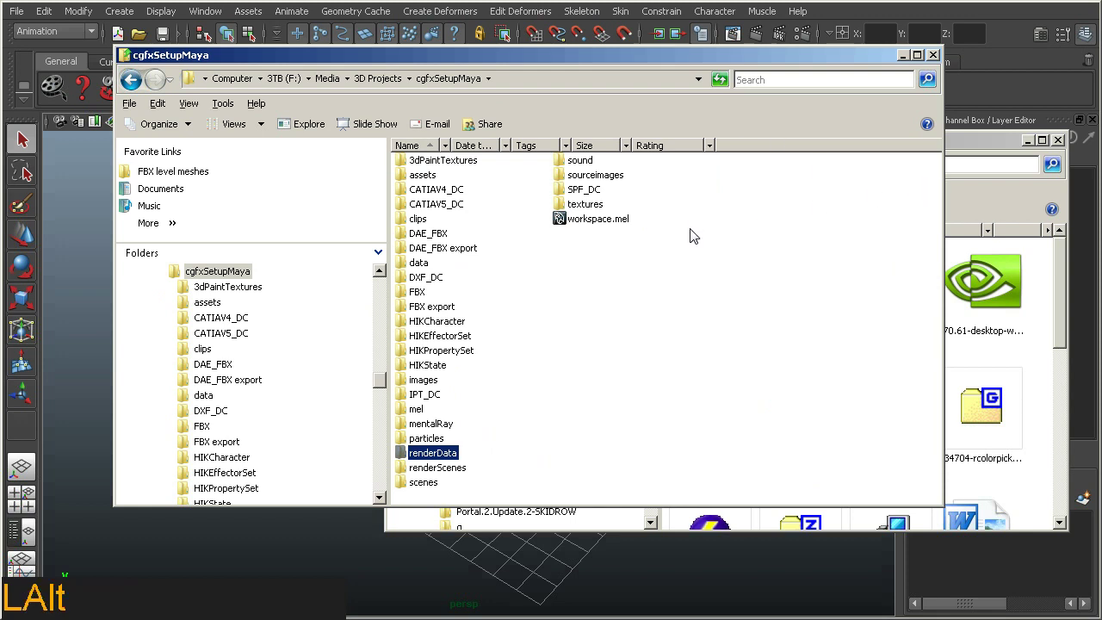
{"action": "left_click", "coordinate": [394, 81]}
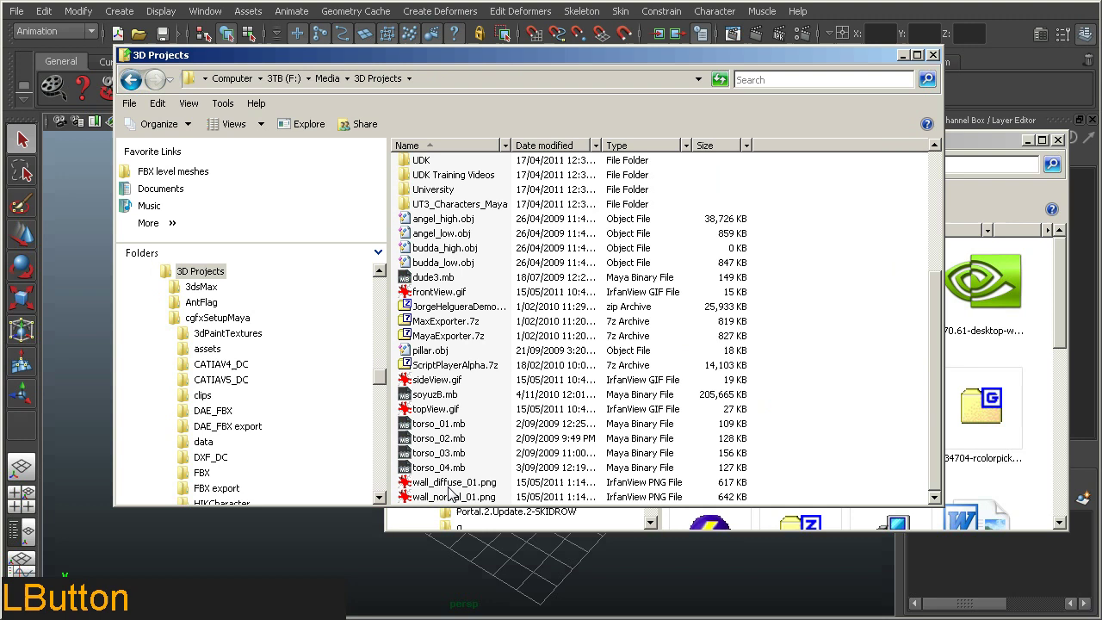
{"action": "left_click", "coordinate": [460, 495]}
{"action": "key", "text": "ctrl+c"}
{"action": "left_click", "coordinate": [139, 85]}
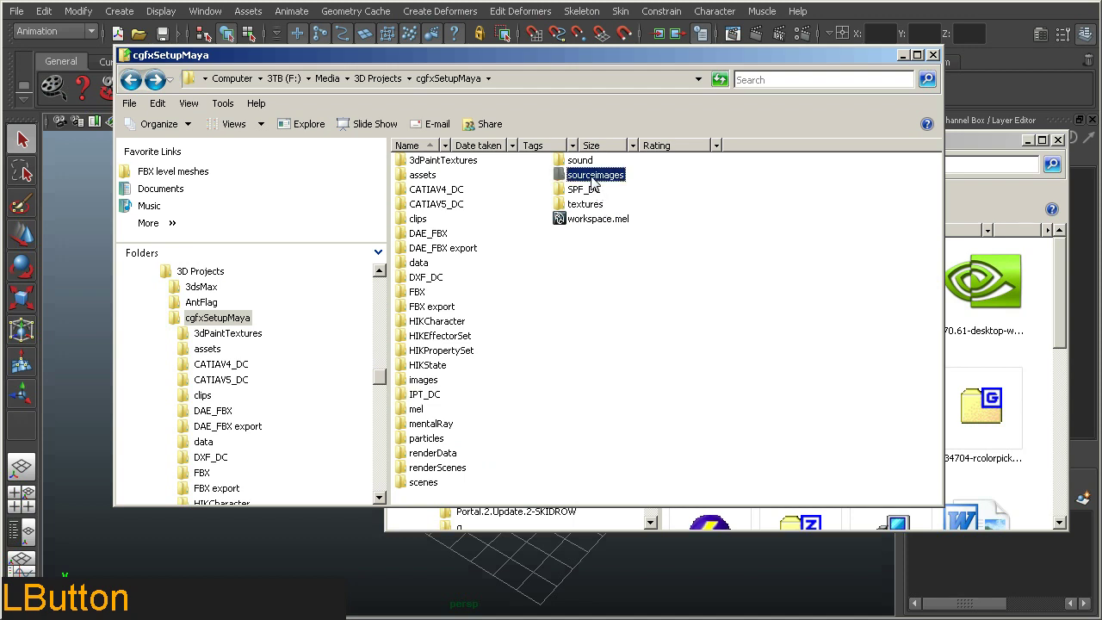
{"action": "key", "text": "ctrl+v"}
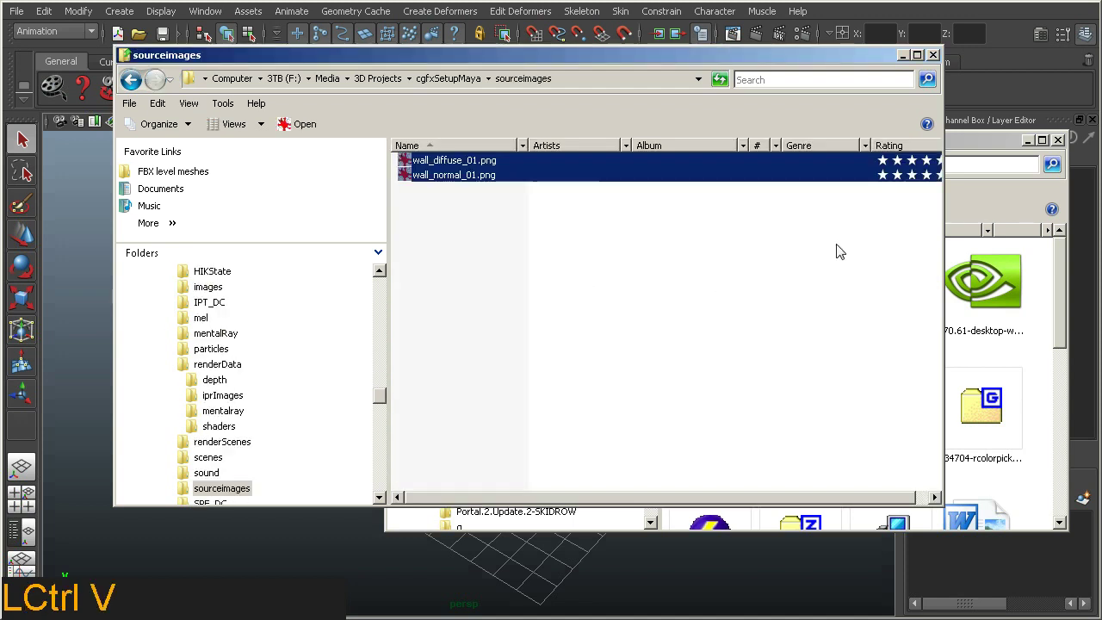
Create a polygon plane at the origin with polyPlane1 width and height set to 15
{"action": "left_click", "coordinate": [1032, 73]}
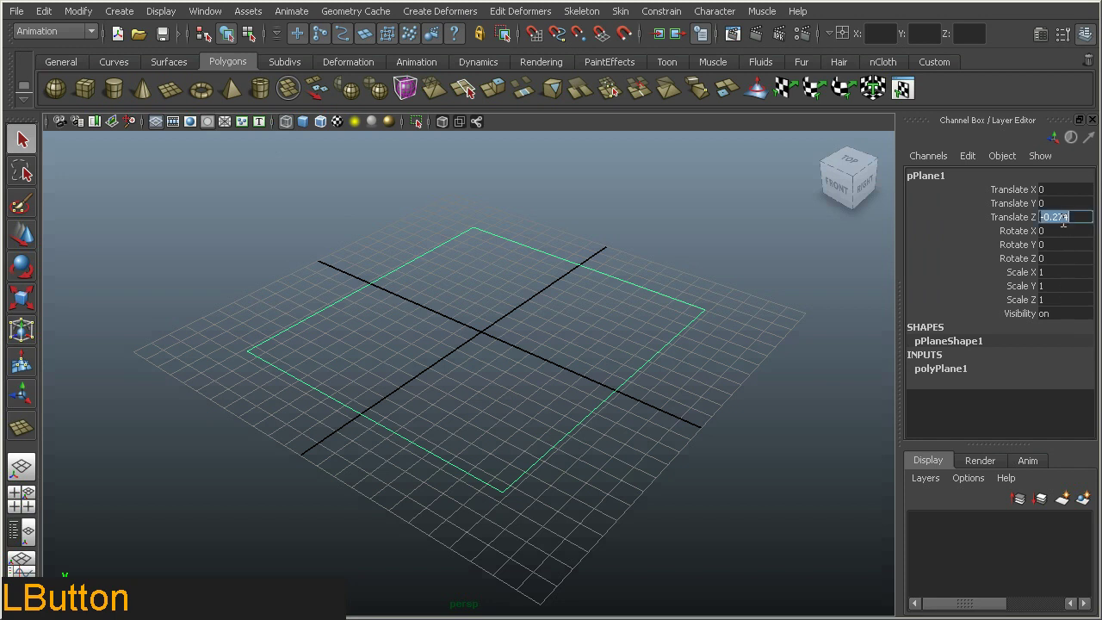
{"action": "key", "text": "0"}
{"action": "key", "text": "Return"}
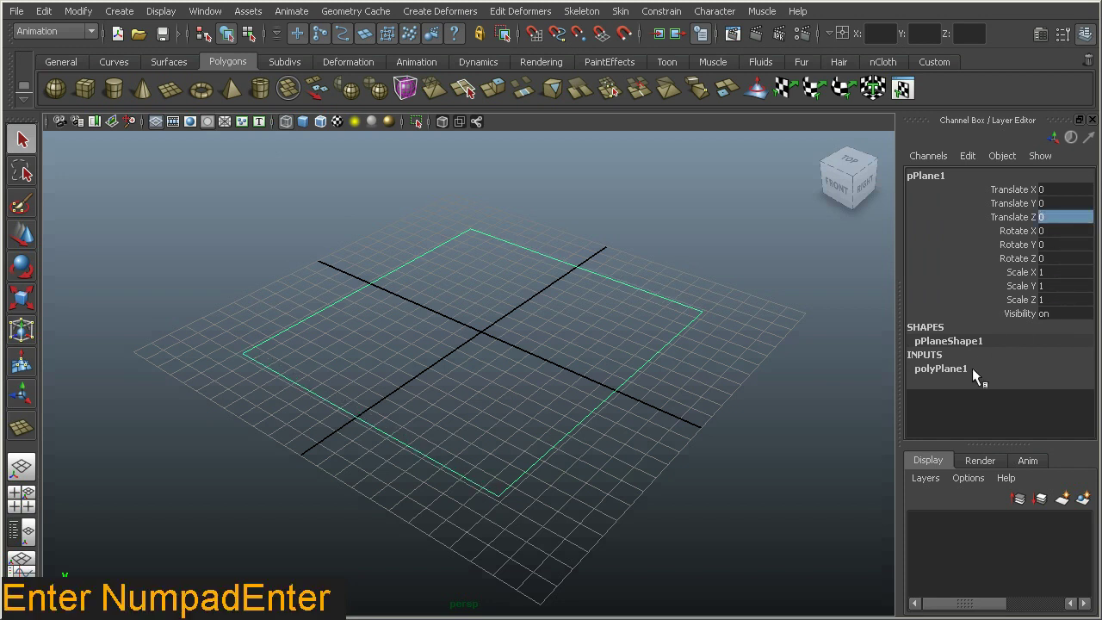
{"action": "left_click", "coordinate": [970, 377]}
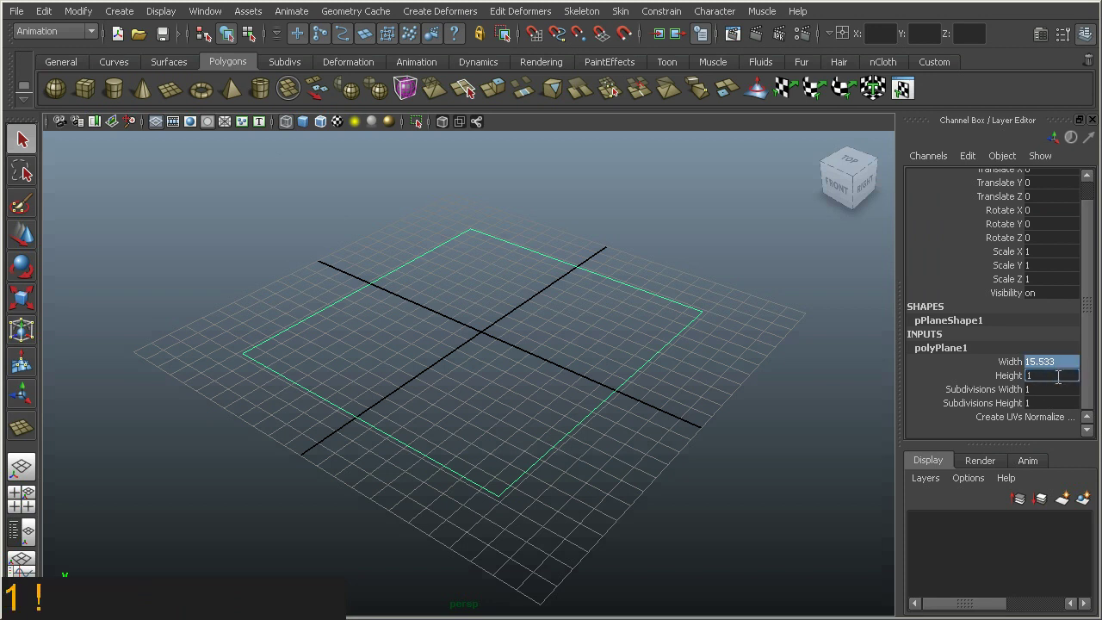
{"action": "key", "text": "5"}
{"action": "key", "text": "Return"}
{"action": "key", "text": "KP_Enter"}
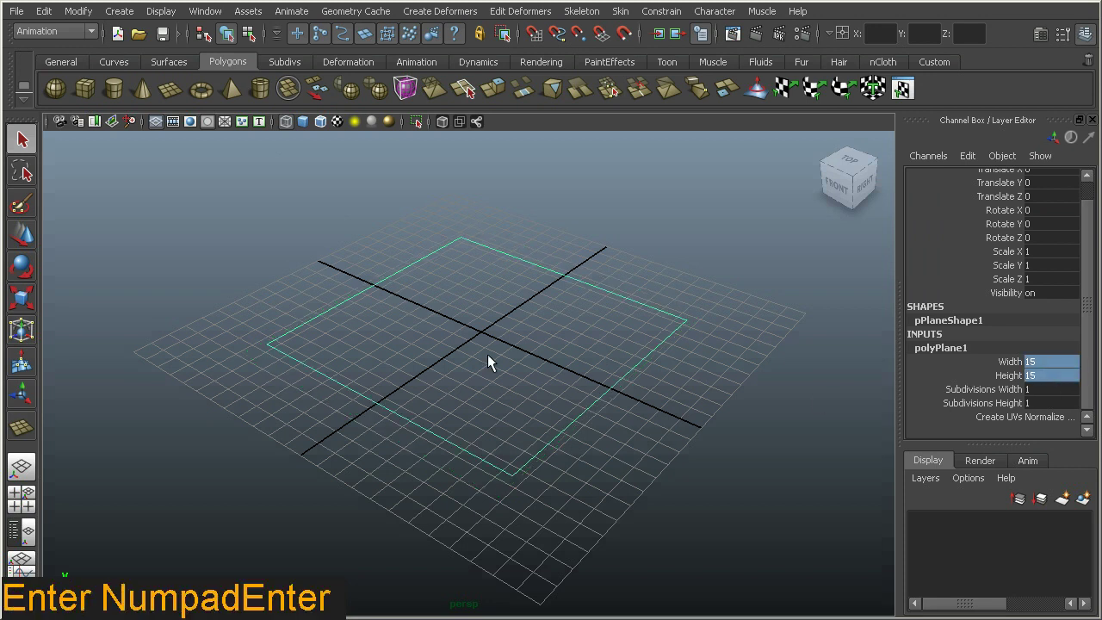
Display the plane as Smooth Shade All and hide the viewport grid
{"action": "left_click", "coordinate": [309, 129]}
{"action": "left_click", "coordinate": [548, 351]}
{"action": "right_click", "coordinate": [561, 352]}
{"action": "left_click", "coordinate": [562, 432]}
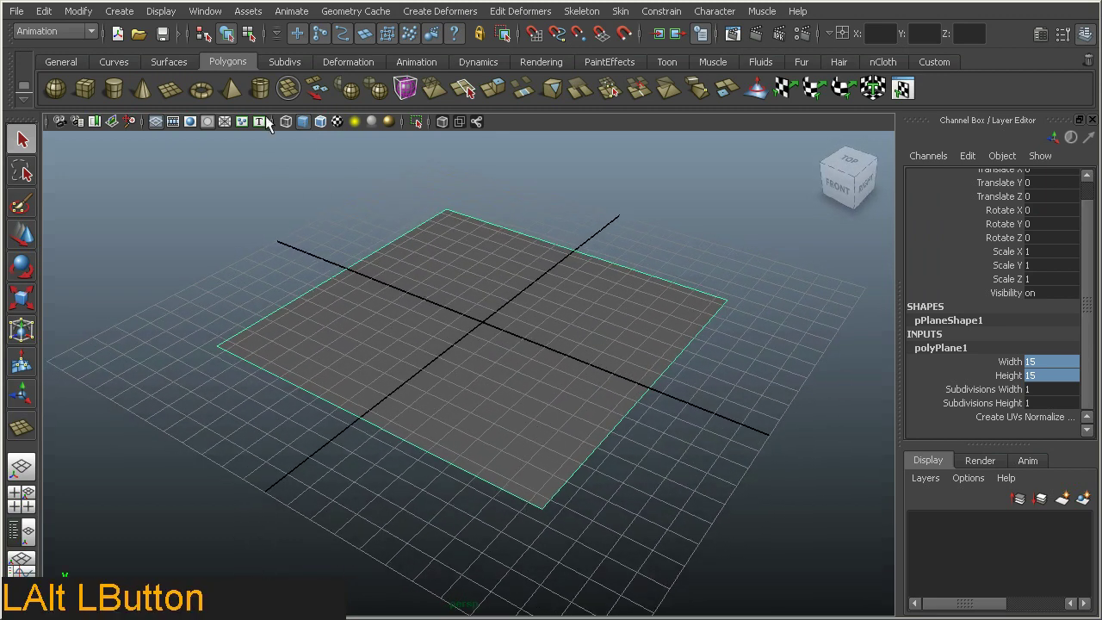
{"action": "left_click", "coordinate": [175, 17]}
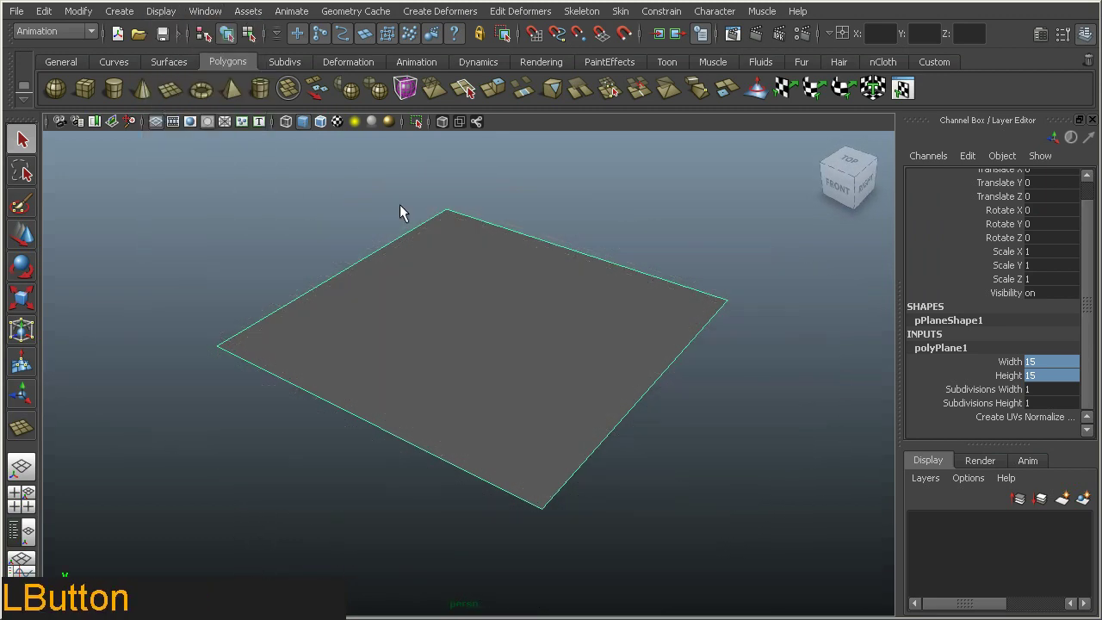
Bring up the Hypershade editor over the viewport listing lambert1, particleCloud and shaderGlow
{"action": "left_click", "coordinate": [631, 310]}
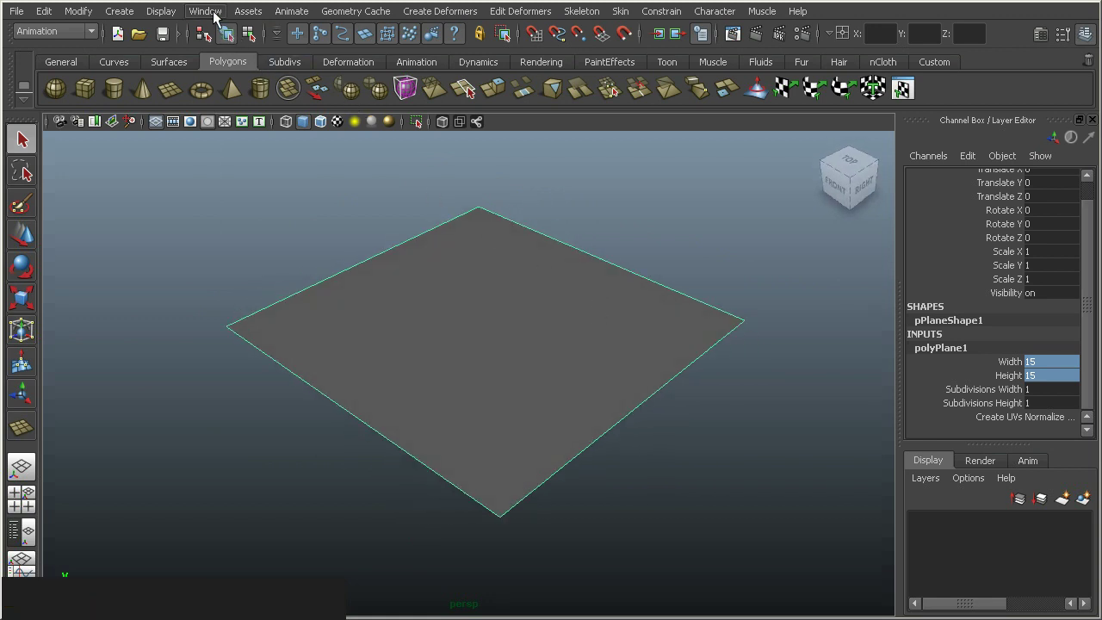
{"action": "left_click", "coordinate": [219, 18]}
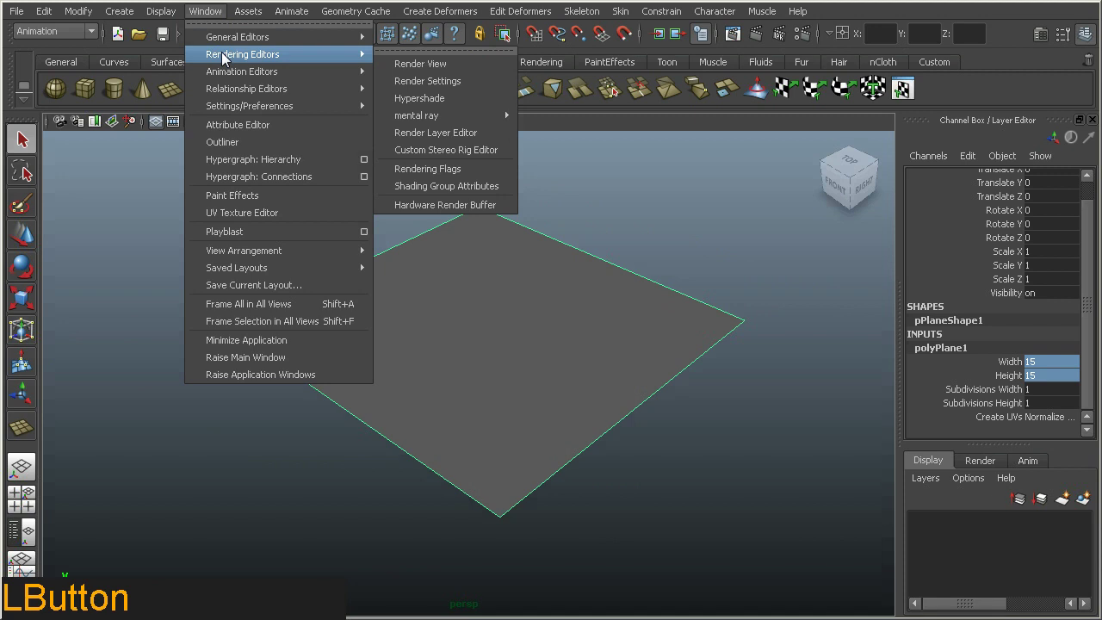
{"action": "left_click", "coordinate": [442, 107]}
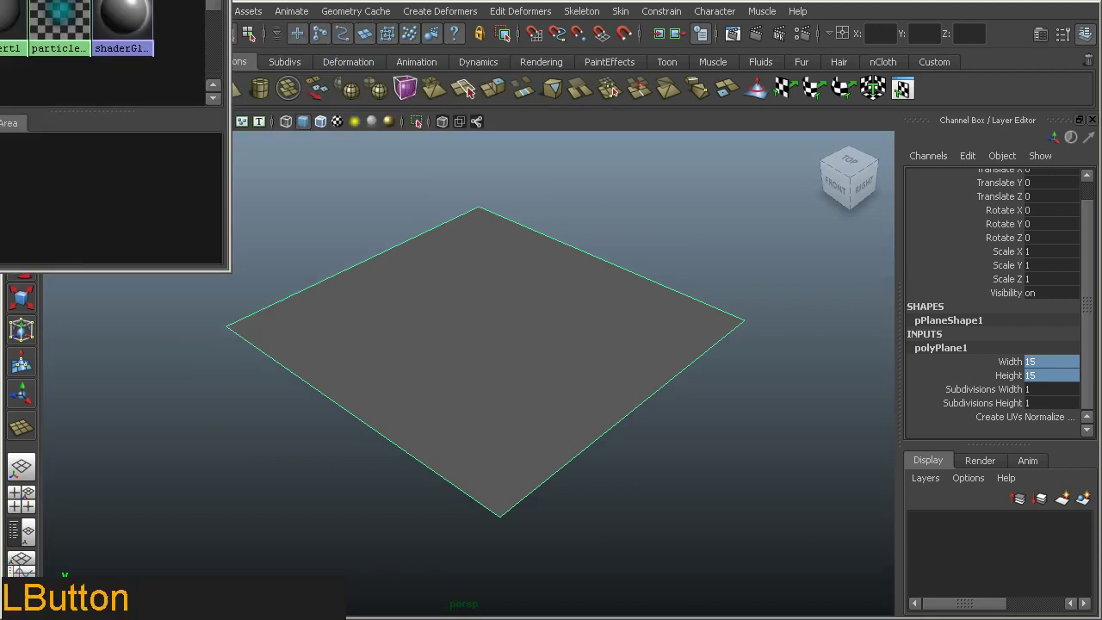
{"action": "left_click", "coordinate": [780, 76]}
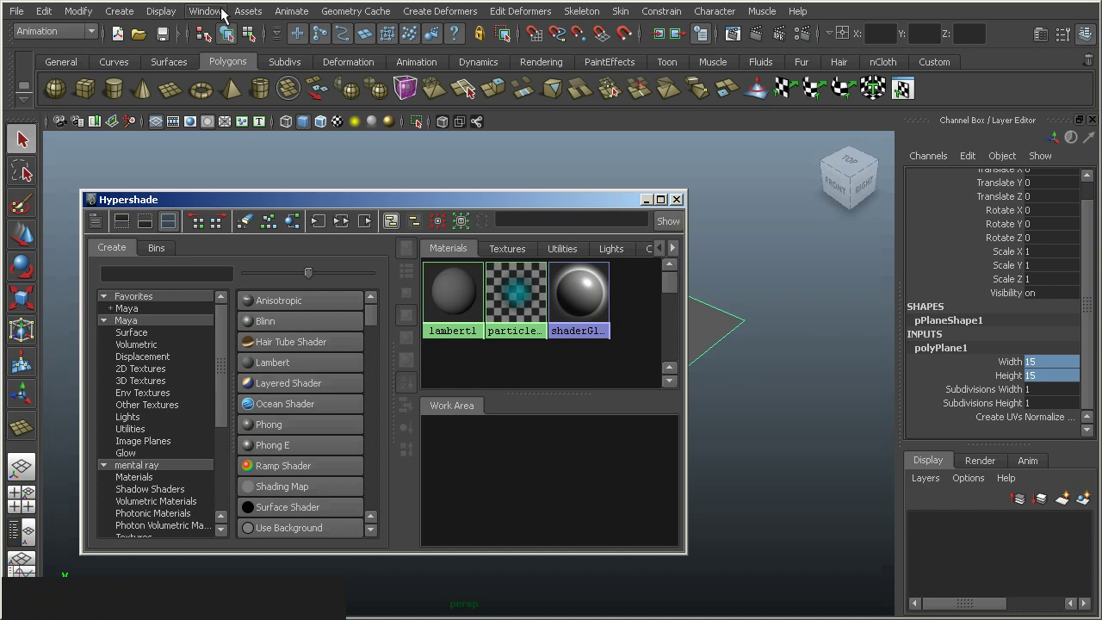
Load the cgfxShader.mll plug-in in the Plug-in Manager
{"action": "left_click", "coordinate": [223, 17]}
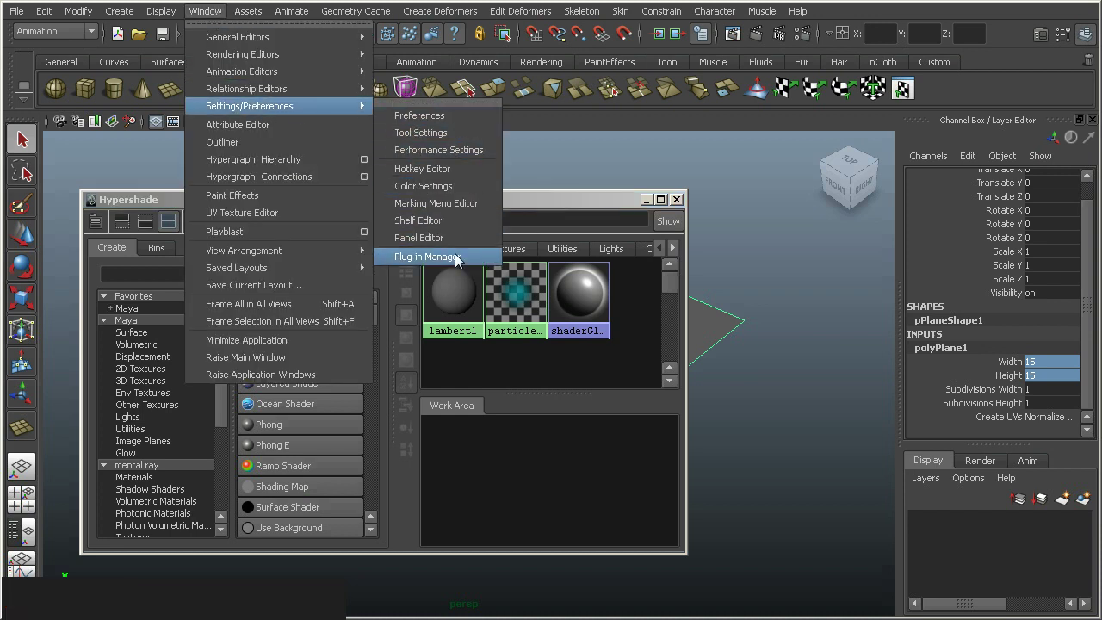
{"action": "left_click", "coordinate": [481, 262]}
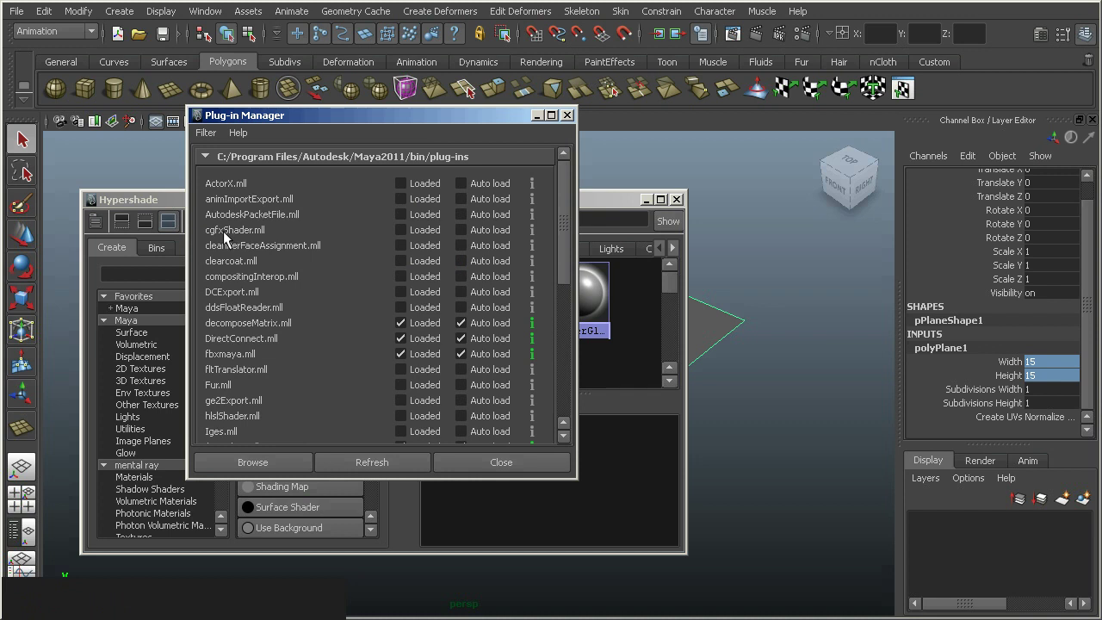
{"action": "left_click", "coordinate": [409, 238]}
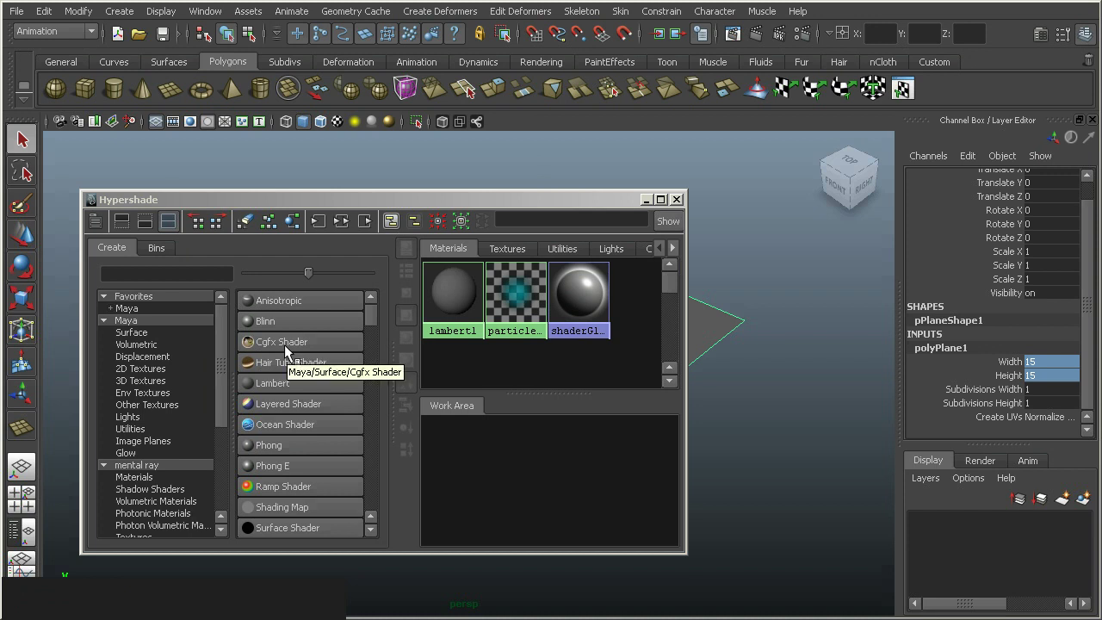
Create a new cgfxShader1 material in Hypershade
{"action": "left_click", "coordinate": [304, 348]}
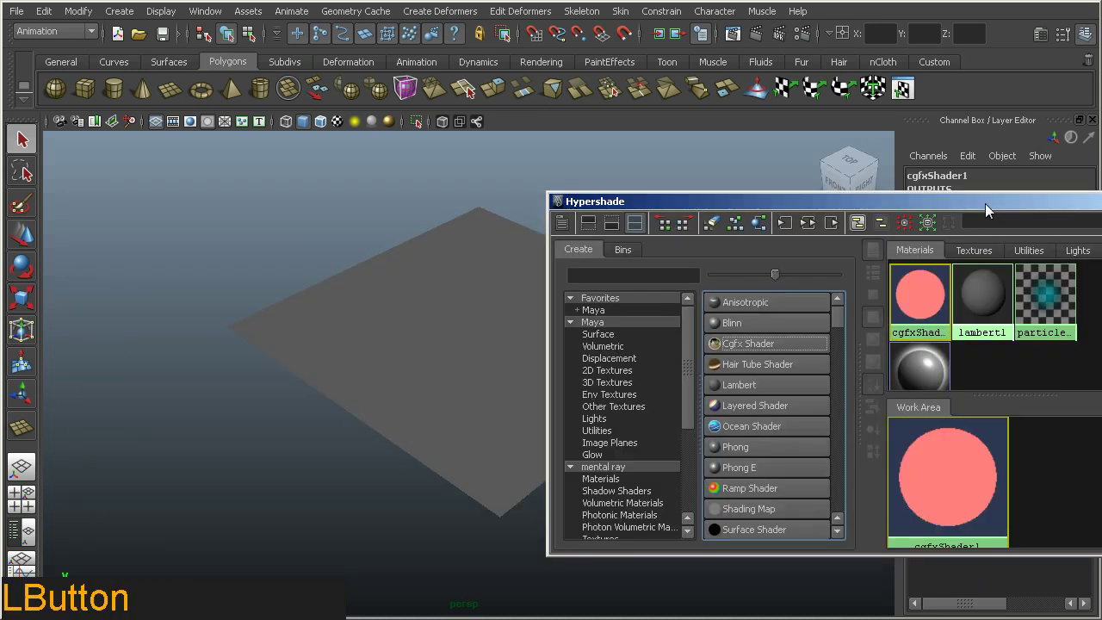
{"action": "middle_click", "coordinate": [439, 304]}
{"action": "left_click", "coordinate": [356, 302]}
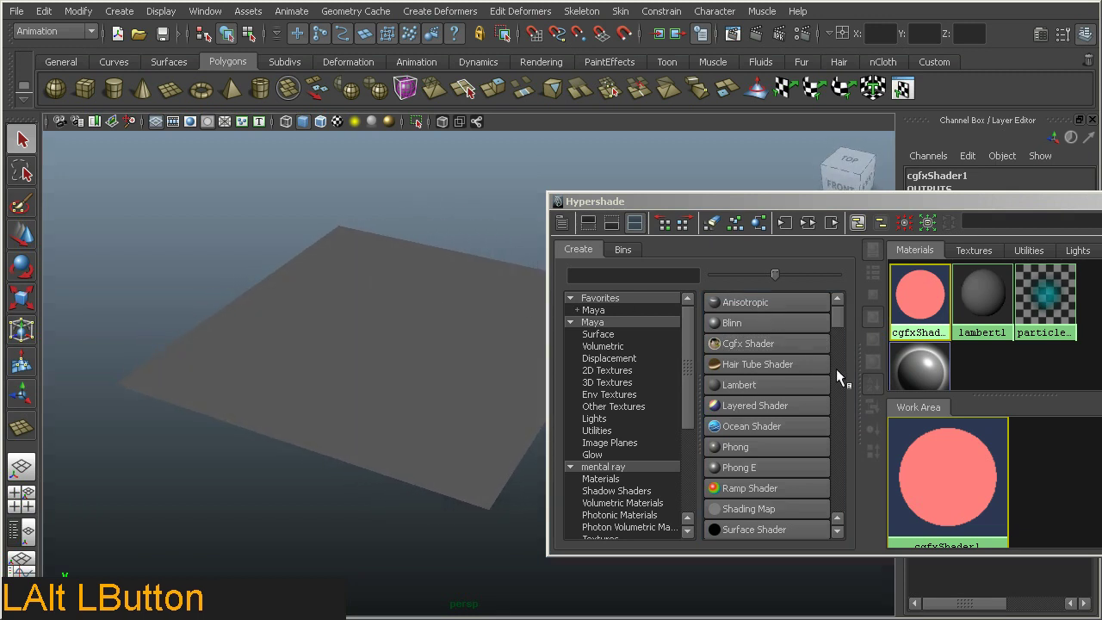
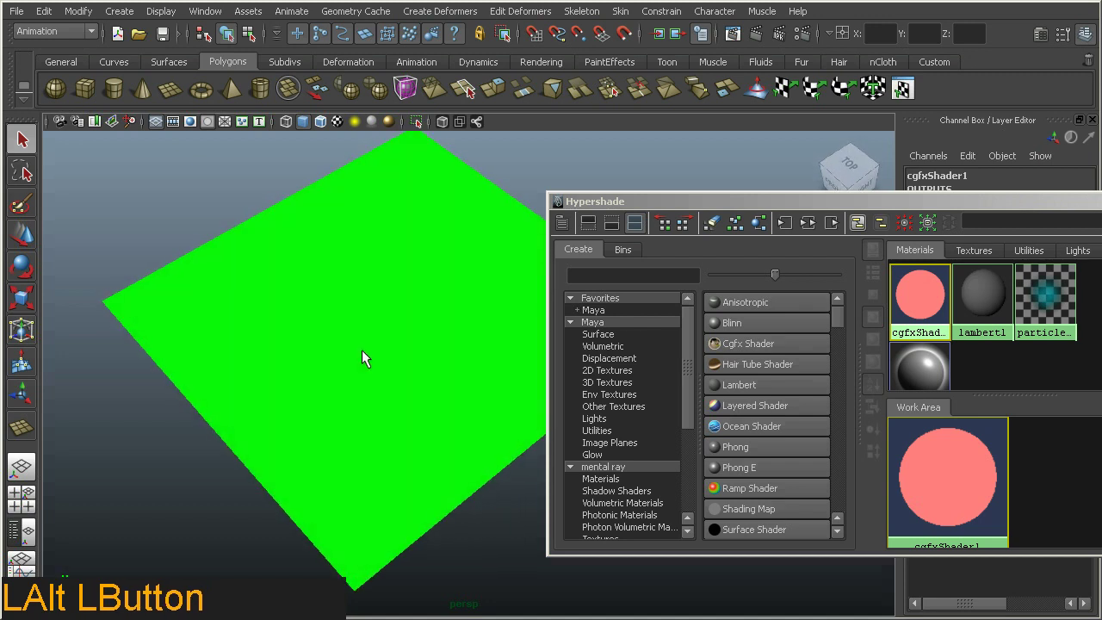
Assign cgfxShader1 to the plane so it shows bright green in the viewport
{"action": "left_click", "coordinate": [1024, 208]}
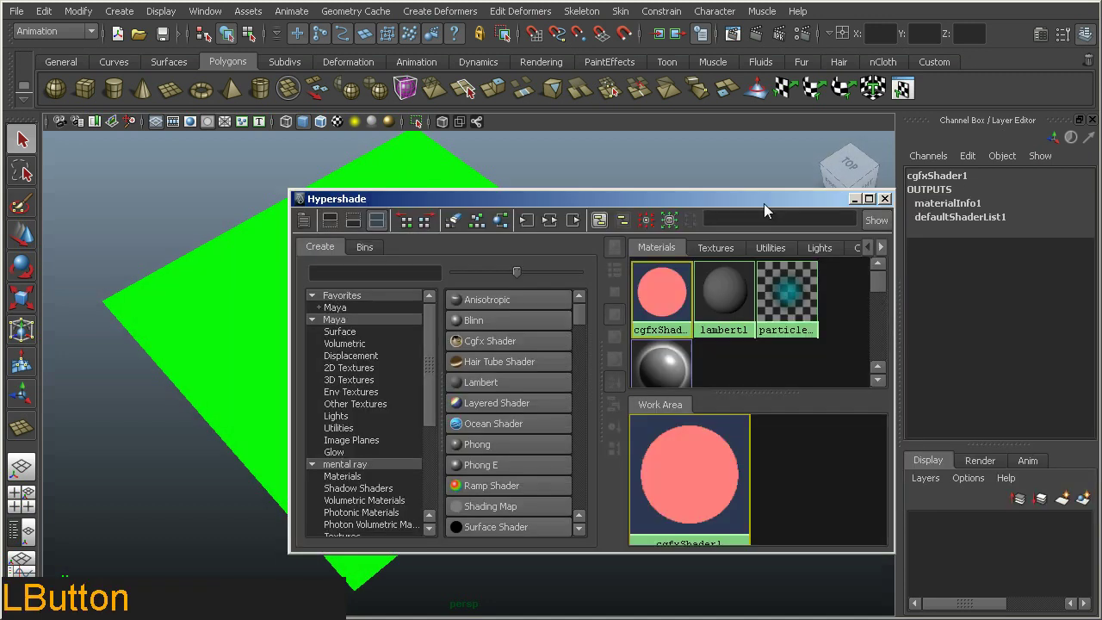
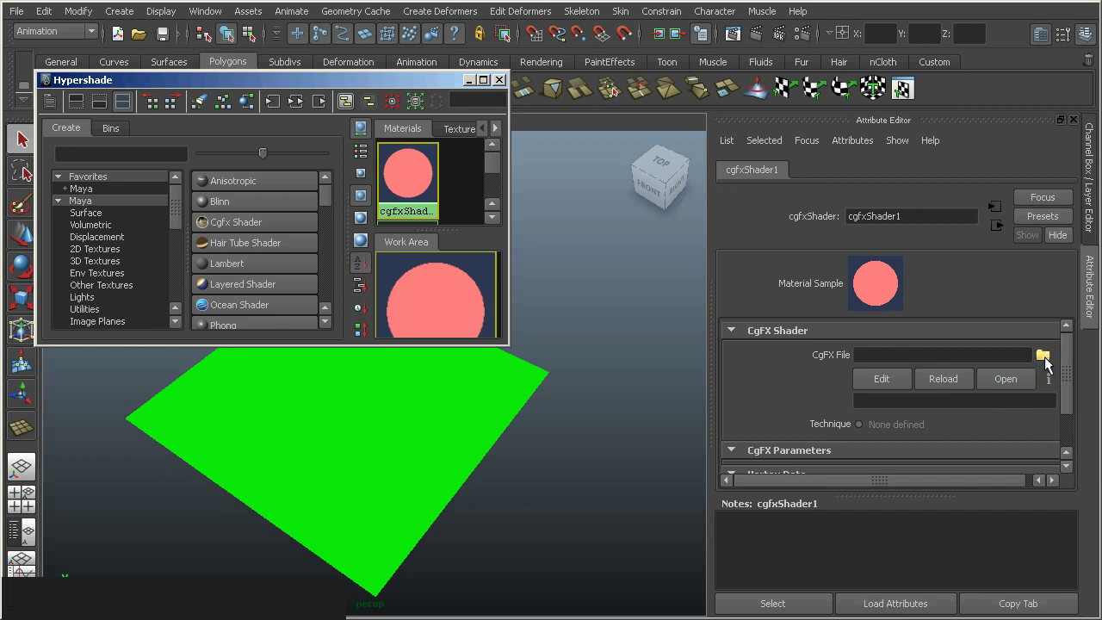
Load lcUberShader_2.7.cgfx into cgfxShader1 and review its technique and parameters
{"action": "left_click", "coordinate": [1051, 364]}
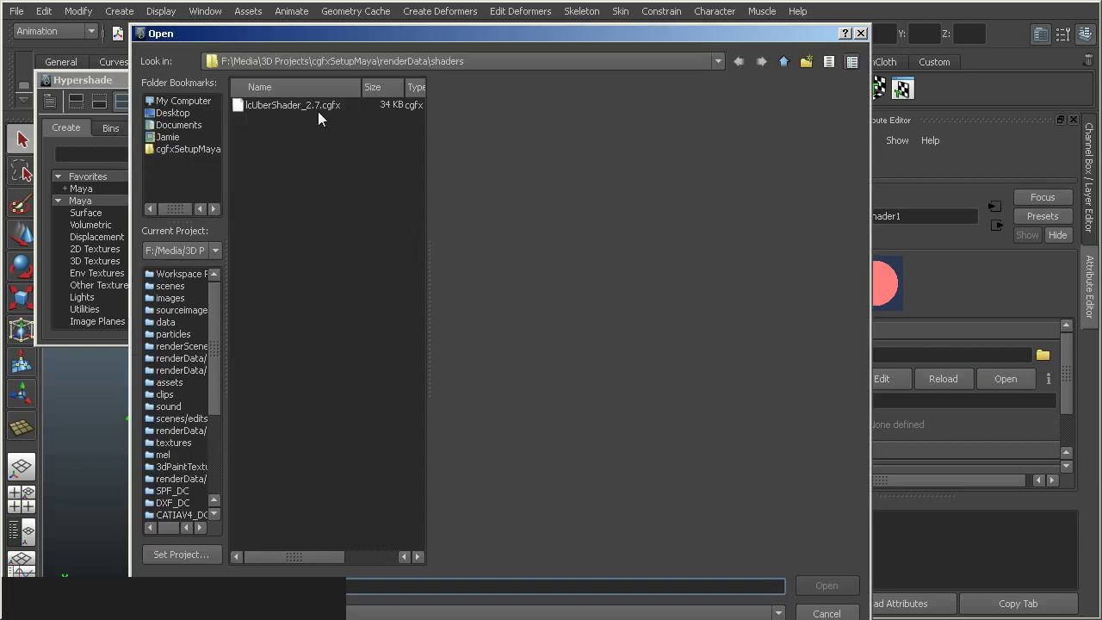
{"action": "left_click", "coordinate": [323, 108]}
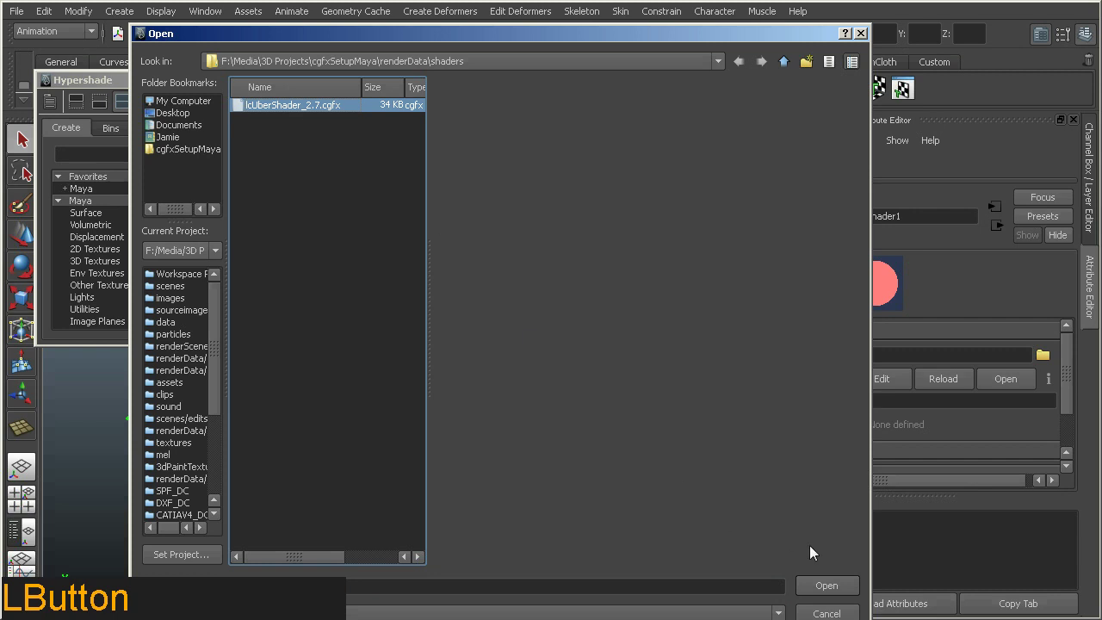
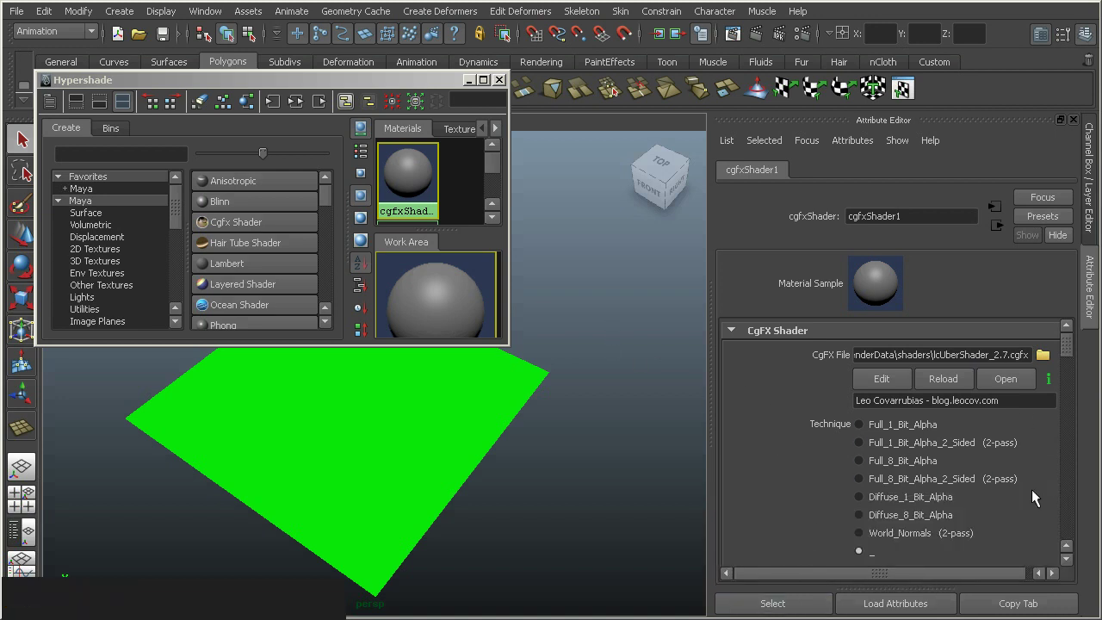
{"action": "left_click", "coordinate": [1071, 356]}
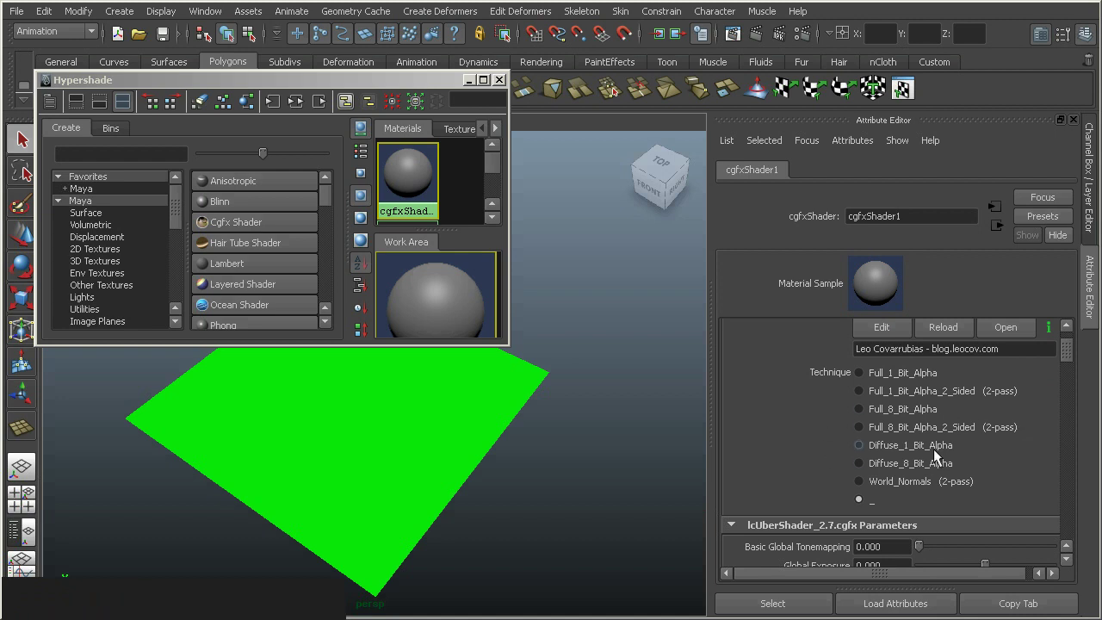
Map the diffuse sampler to a file texture loading wall_diffuse_01.png
{"action": "left_click", "coordinate": [1074, 360]}
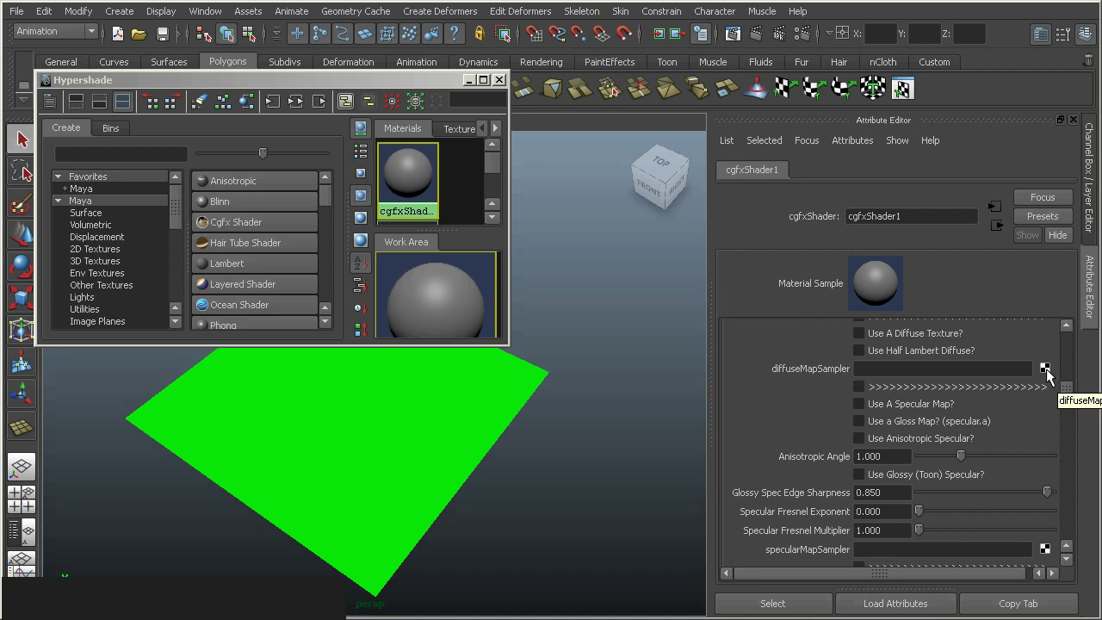
{"action": "left_click", "coordinate": [1052, 376]}
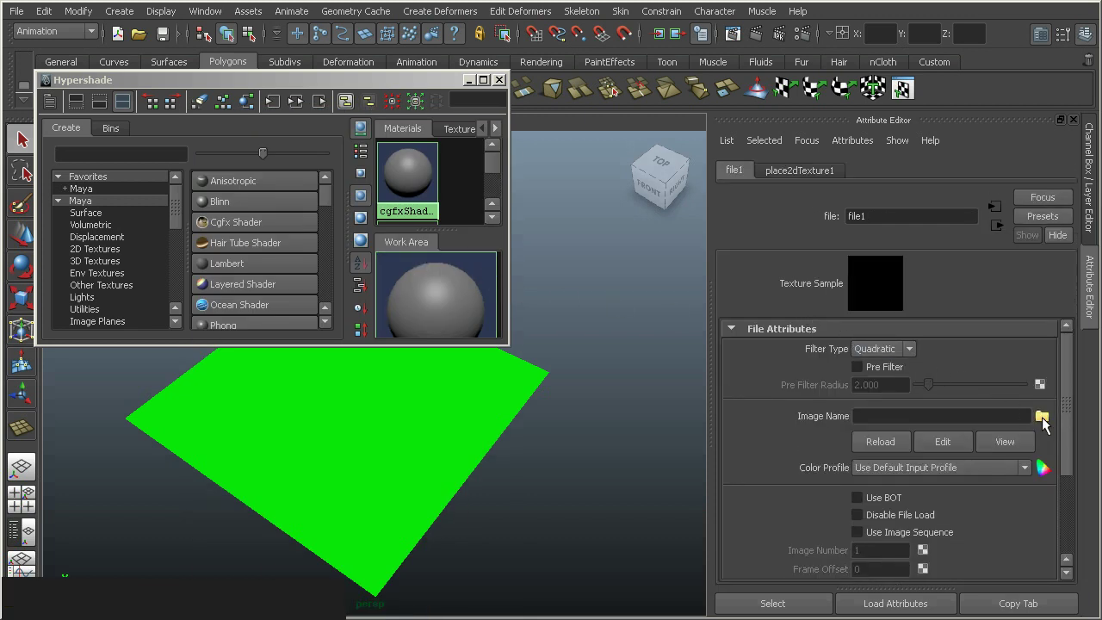
{"action": "left_click", "coordinate": [1048, 424]}
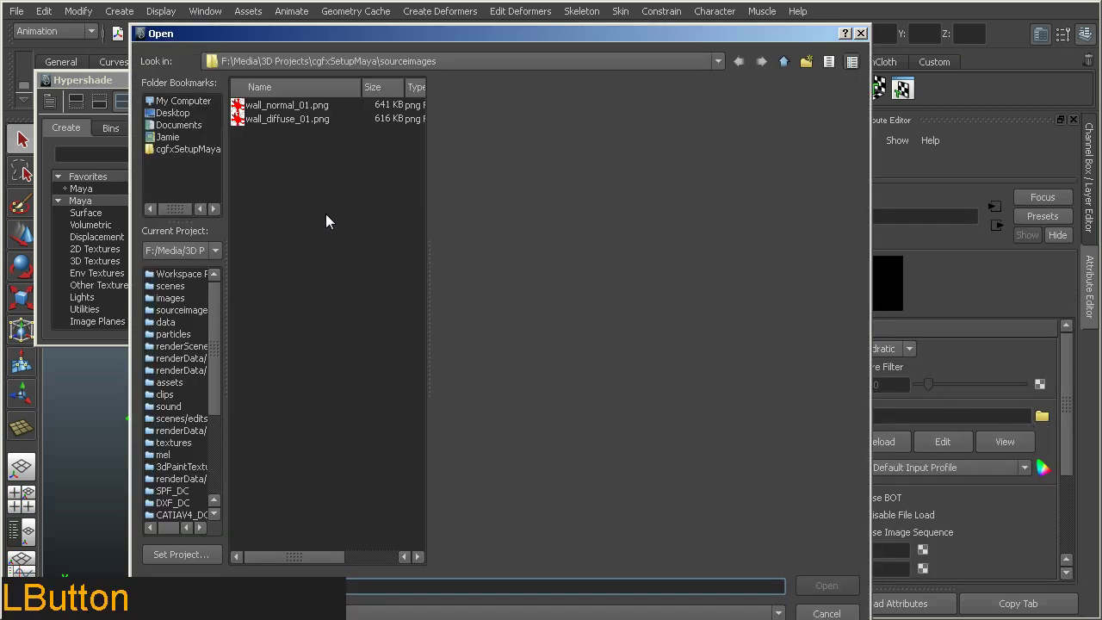
{"action": "left_click", "coordinate": [281, 124]}
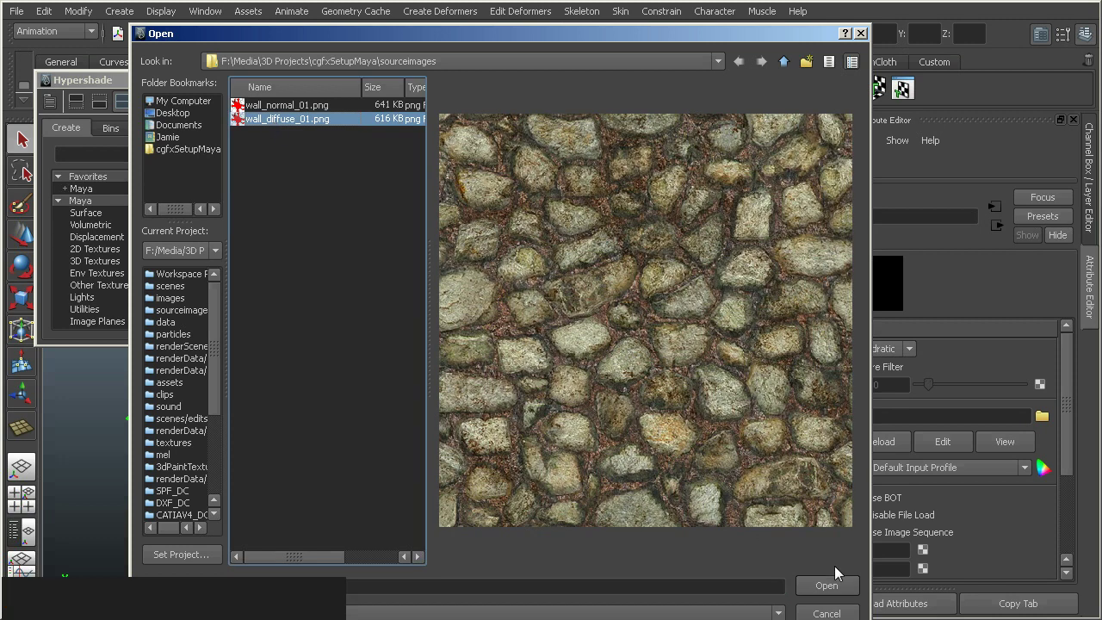
{"action": "left_click", "coordinate": [844, 590]}
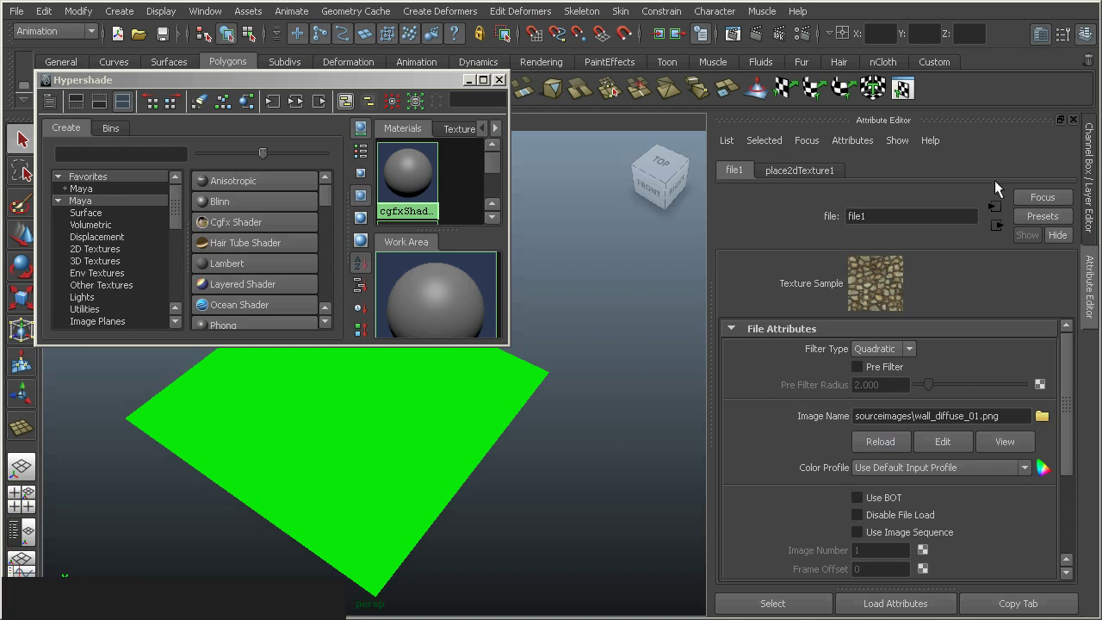
Enable 'Use A Diffuse Texture?' on cgfxShader1 and show the viewport textured
{"action": "left_click", "coordinate": [1004, 229]}
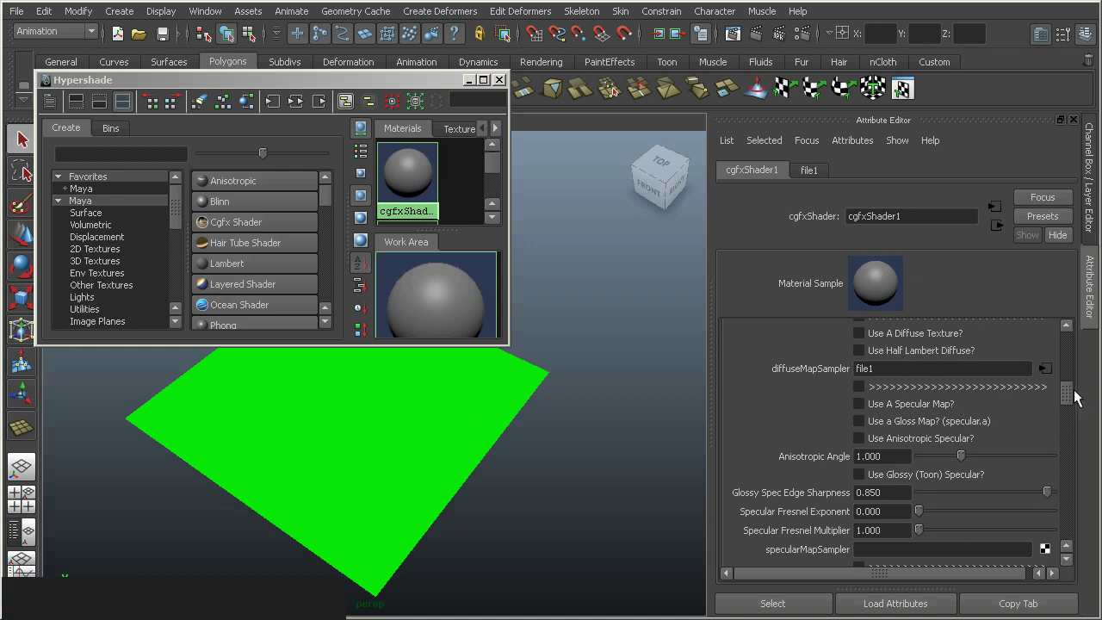
{"action": "left_click", "coordinate": [1076, 400]}
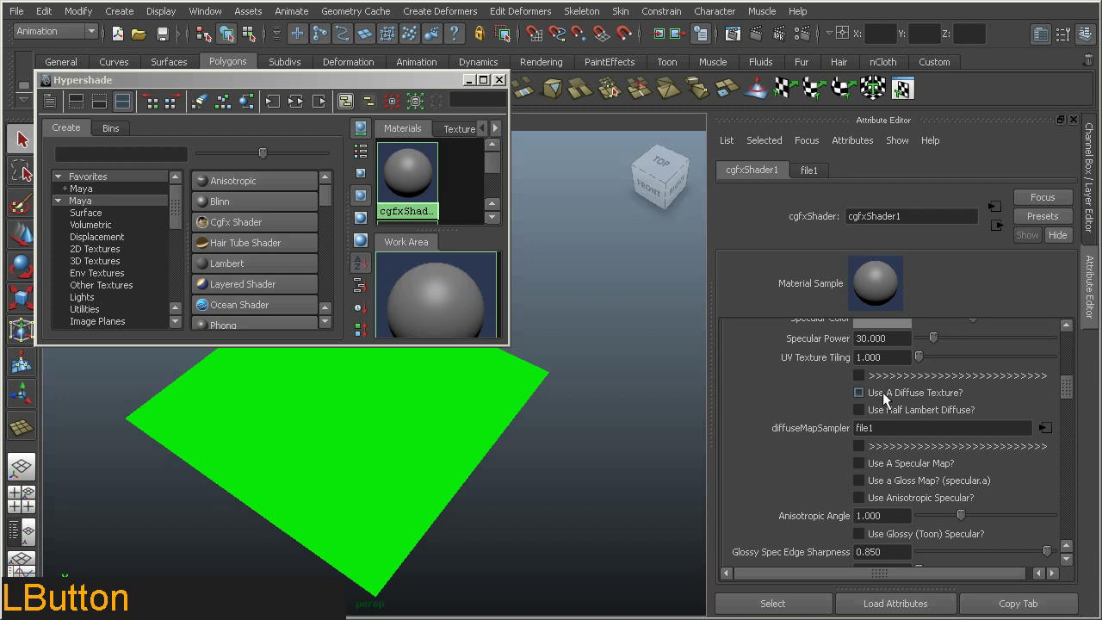
{"action": "left_click", "coordinate": [865, 398]}
{"action": "middle_click", "coordinate": [544, 400]}
{"action": "right_click", "coordinate": [558, 415]}
{"action": "middle_click", "coordinate": [600, 425]}
{"action": "left_click", "coordinate": [391, 89]}
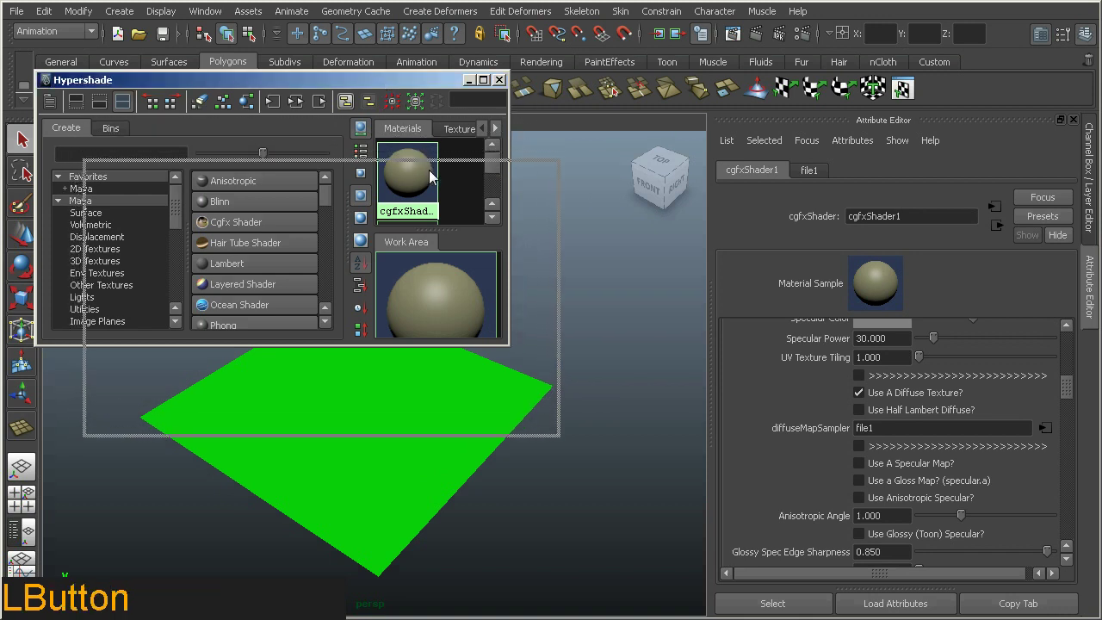
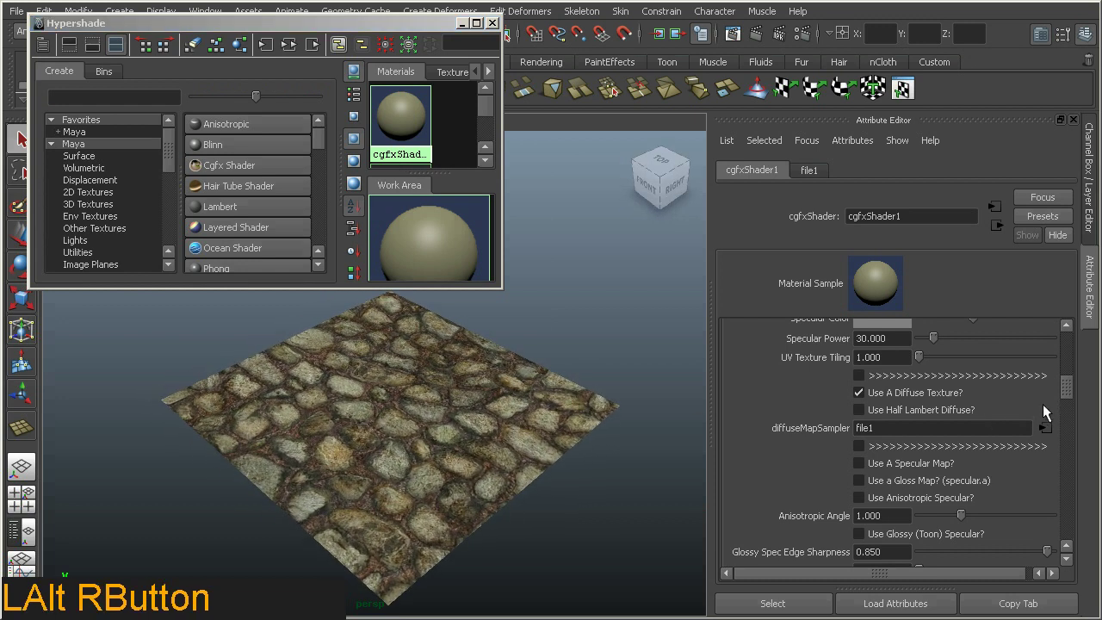
Map the normalMapSampler to a file texture loading wall_normal_01.png
{"action": "left_click", "coordinate": [1075, 395]}
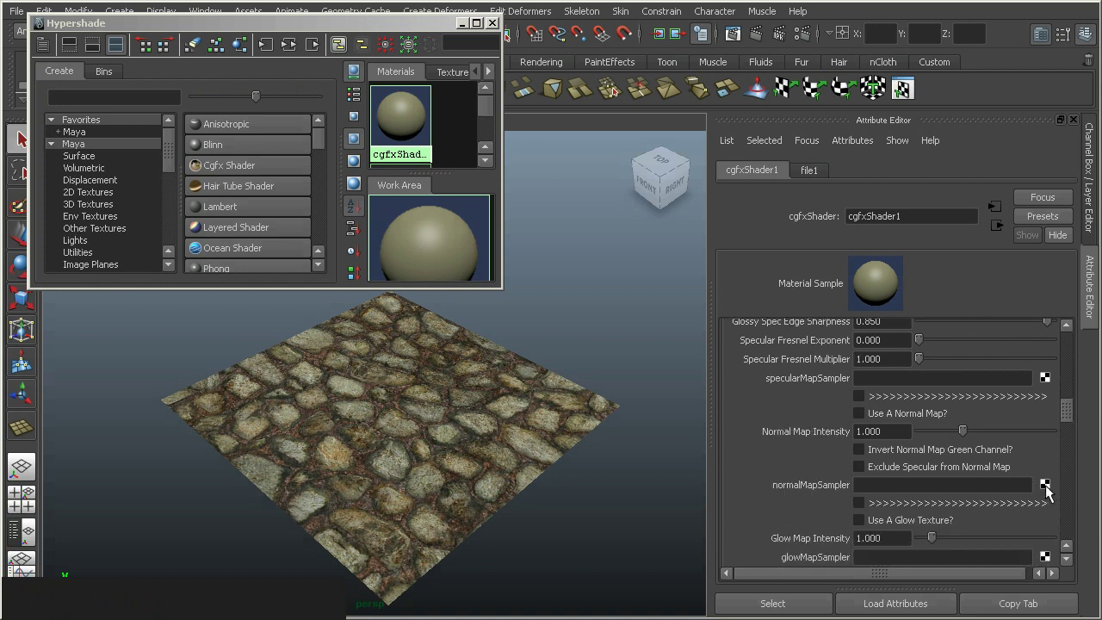
{"action": "left_click", "coordinate": [1052, 492]}
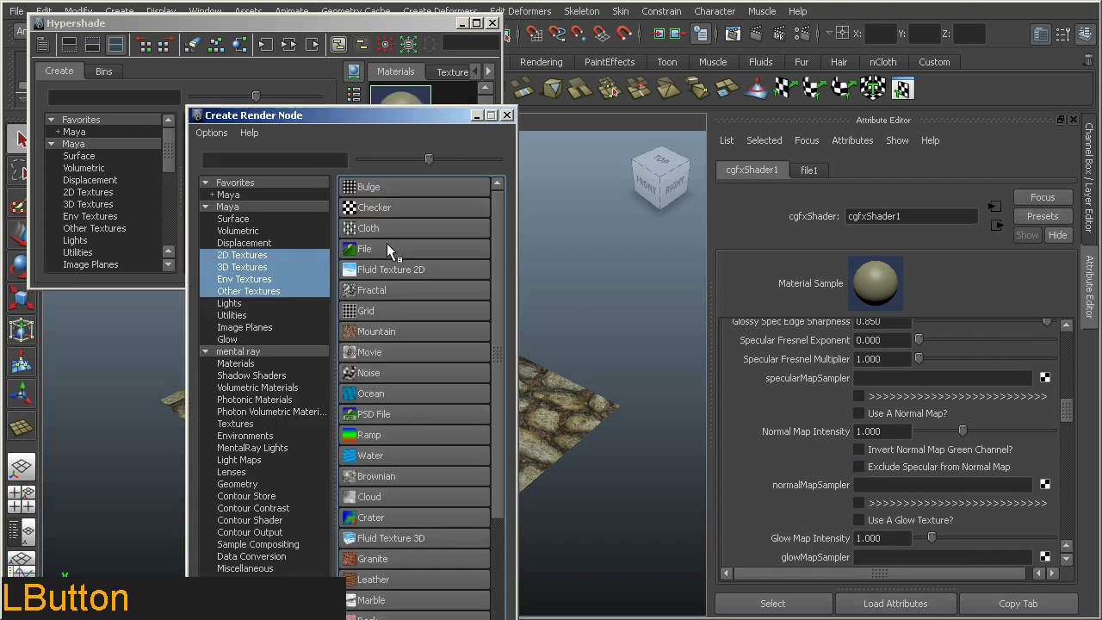
{"action": "left_click", "coordinate": [378, 256]}
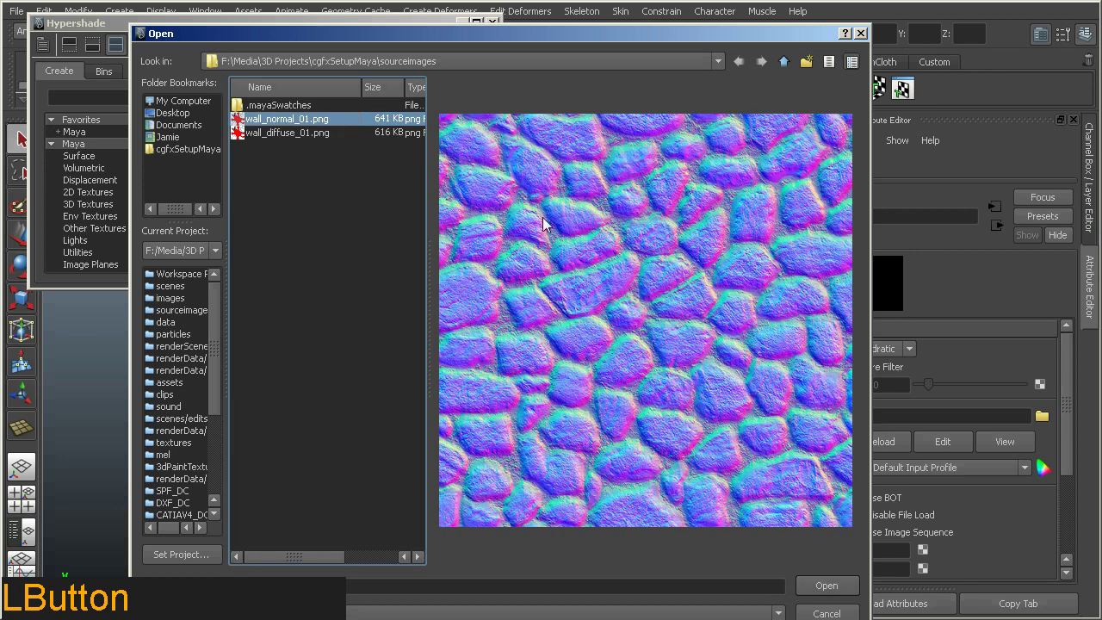
{"action": "left_click", "coordinate": [824, 584]}
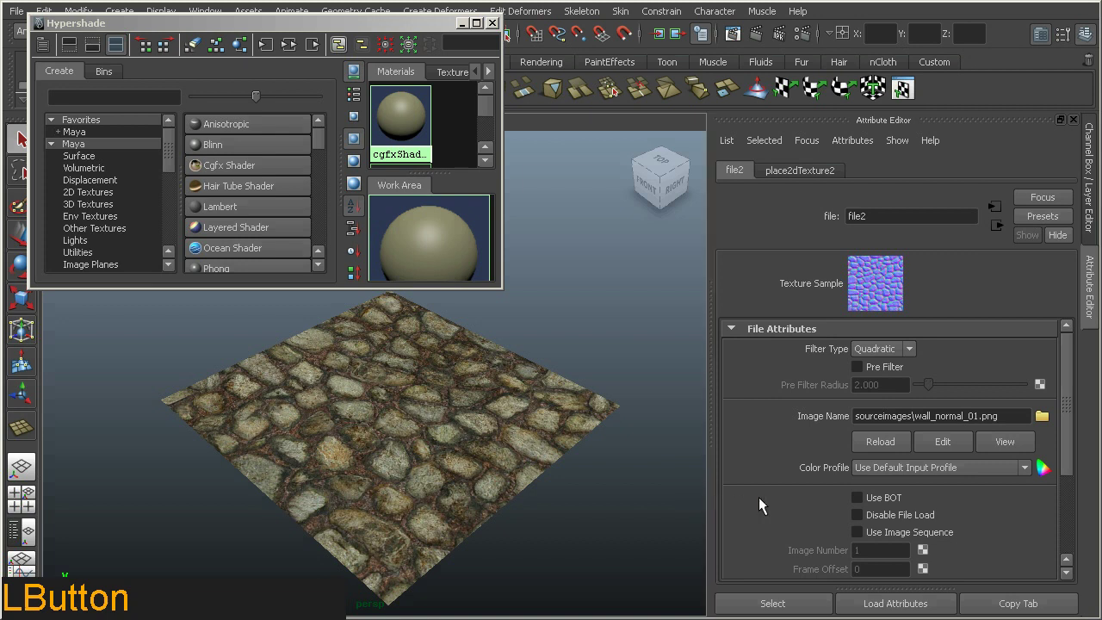
Enable 'Use A Normal Map?' on cgfxShader1 so the stones show relief
{"action": "left_click", "coordinate": [999, 232]}
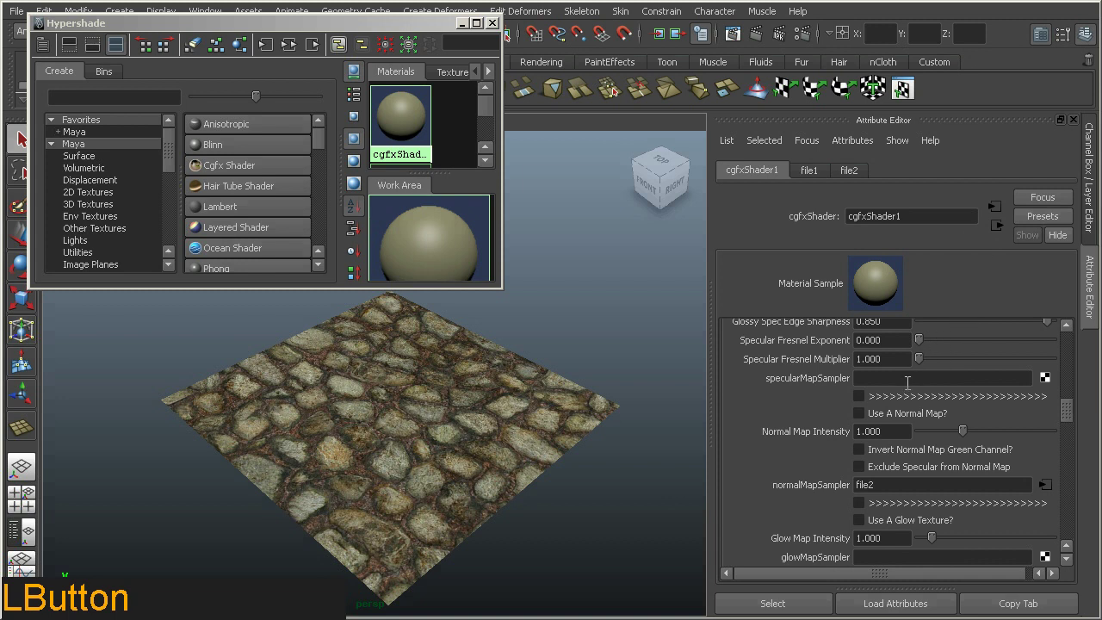
{"action": "left_click", "coordinate": [865, 421]}
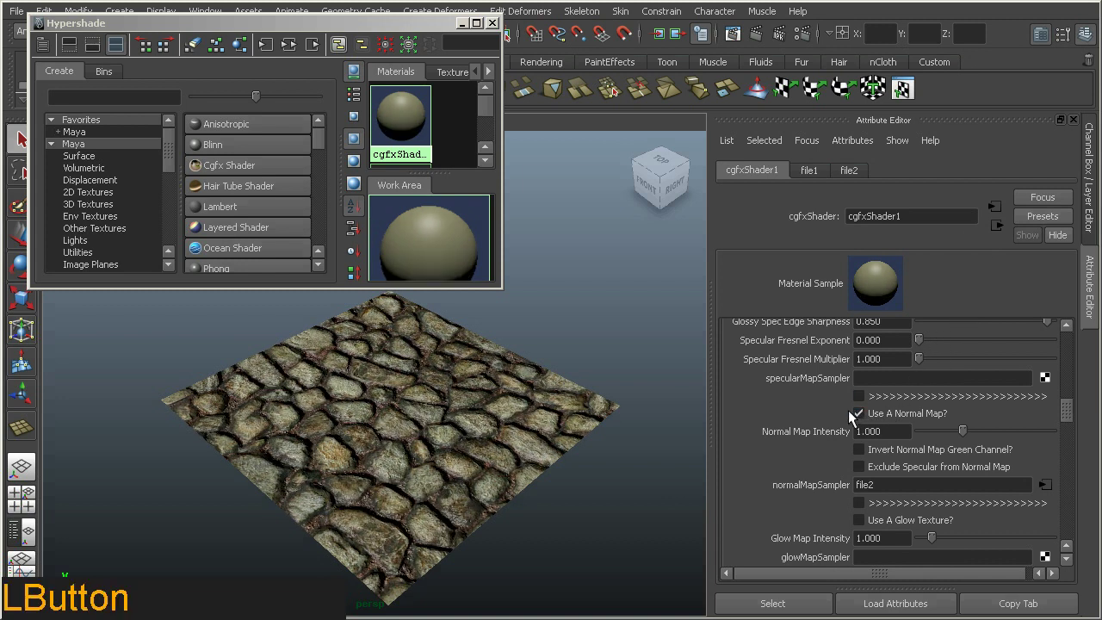
{"action": "left_click", "coordinate": [531, 407]}
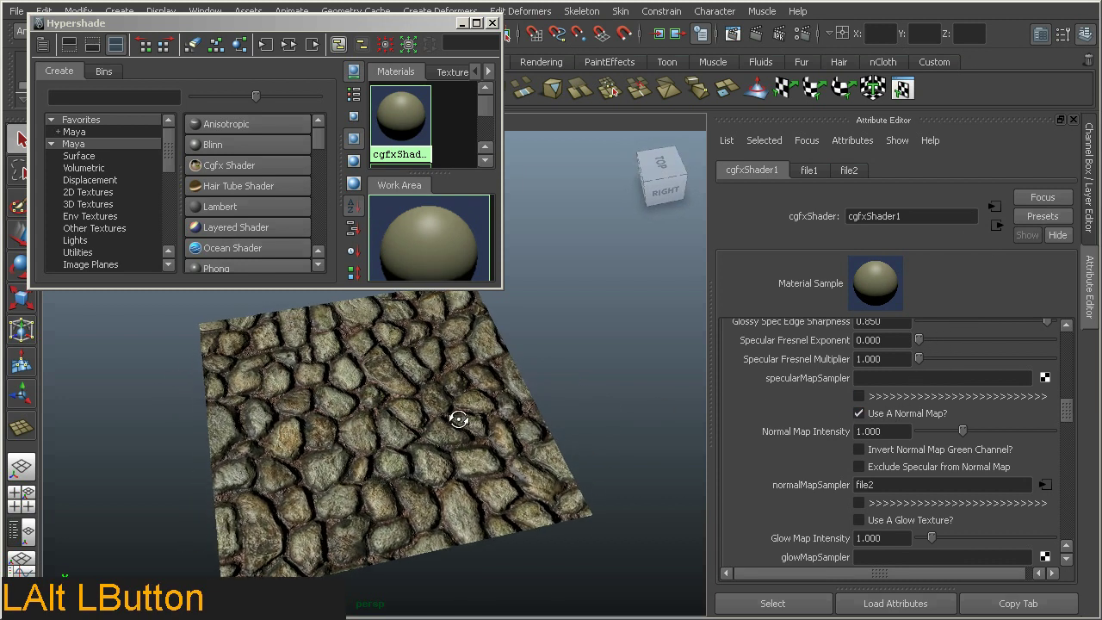
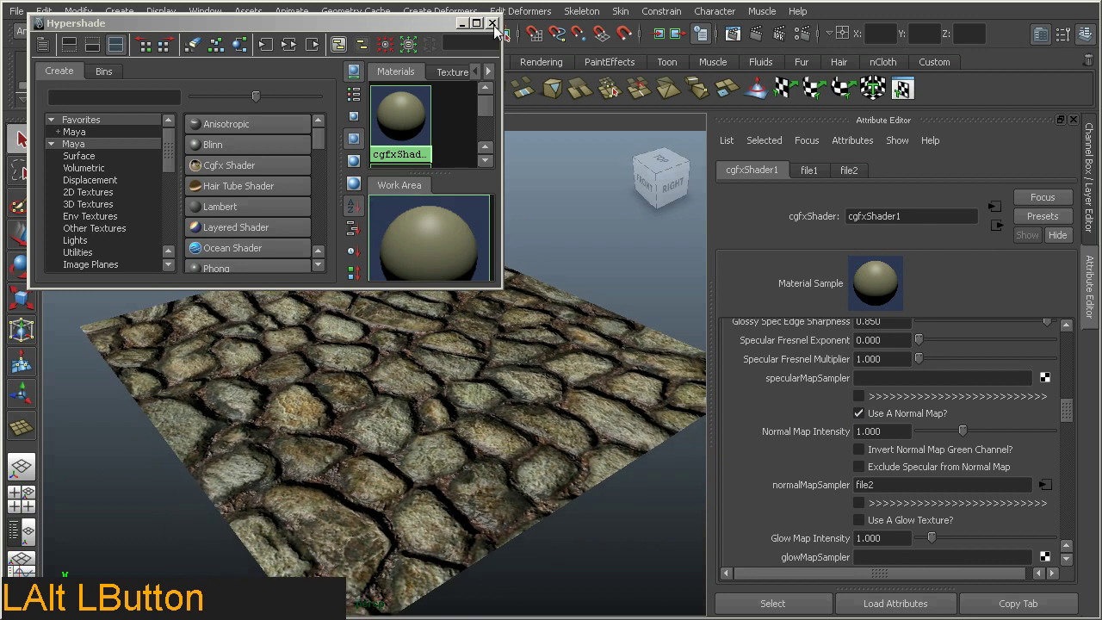
Close the Hypershade, create a directional light and select the cobblestone plane
{"action": "left_click", "coordinate": [499, 29]}
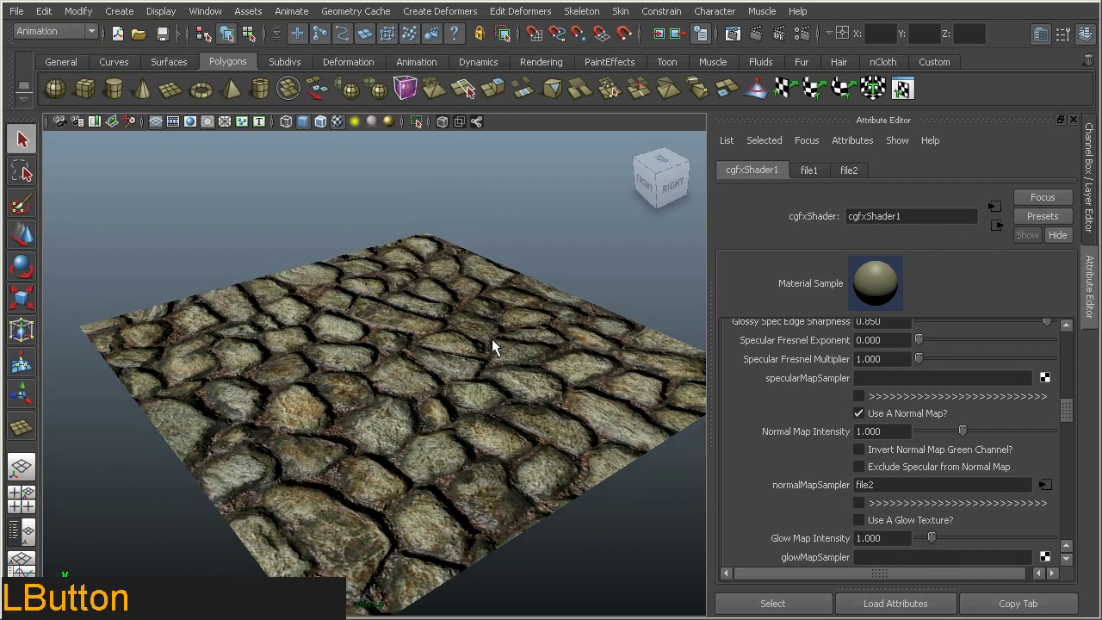
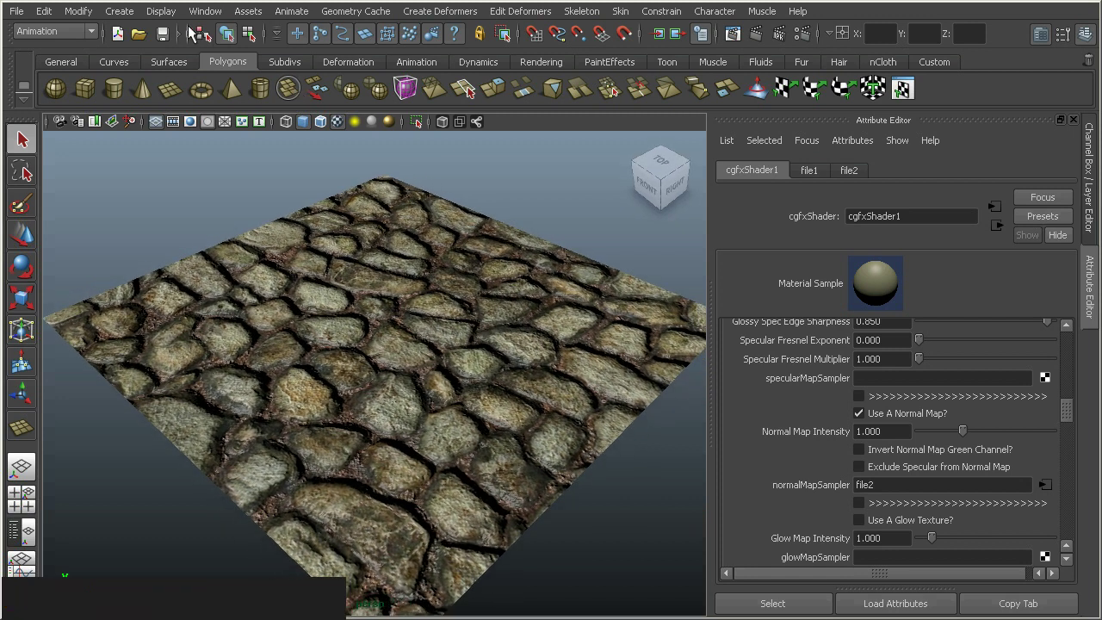
{"action": "left_click", "coordinate": [130, 19]}
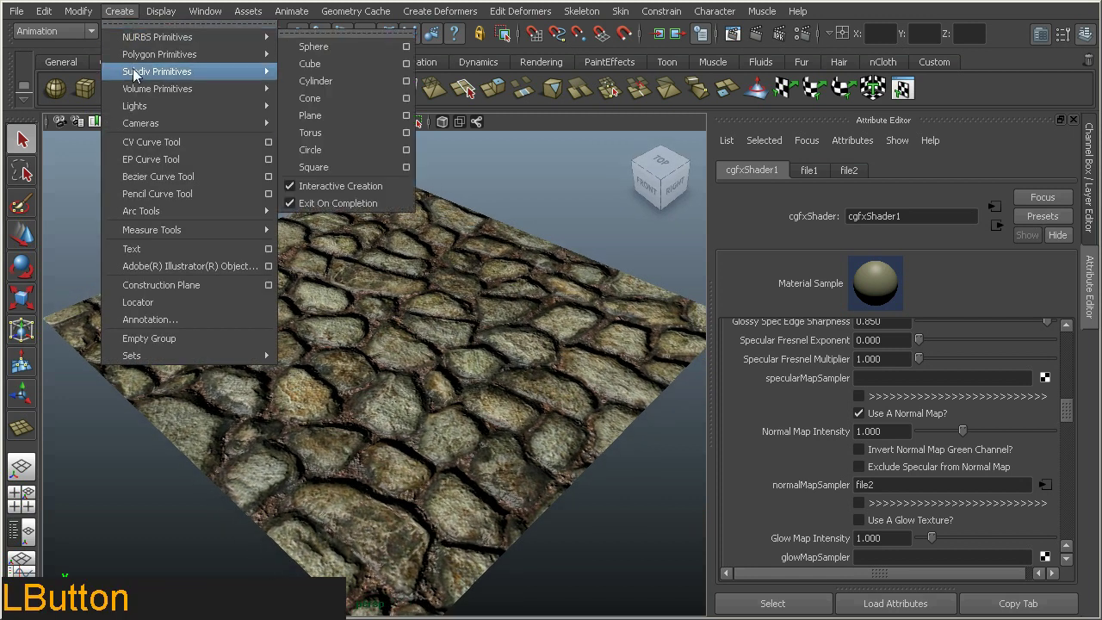
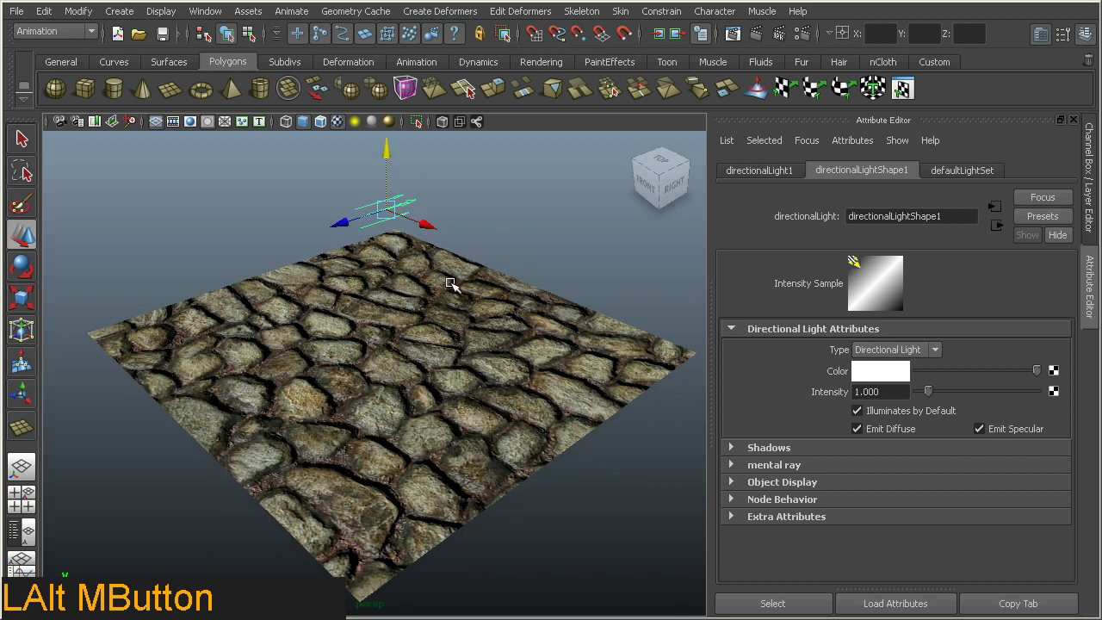
{"action": "left_click", "coordinate": [455, 285]}
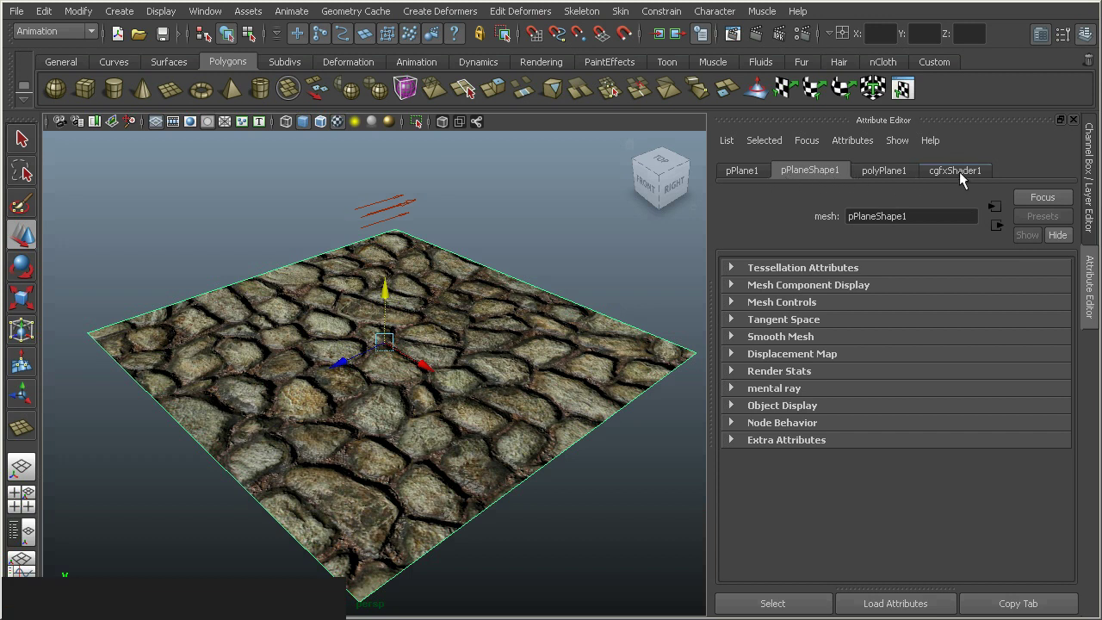
Show cgfxShader1's parameters and scroll to its lighting and reflection settings
{"action": "left_click", "coordinate": [965, 179]}
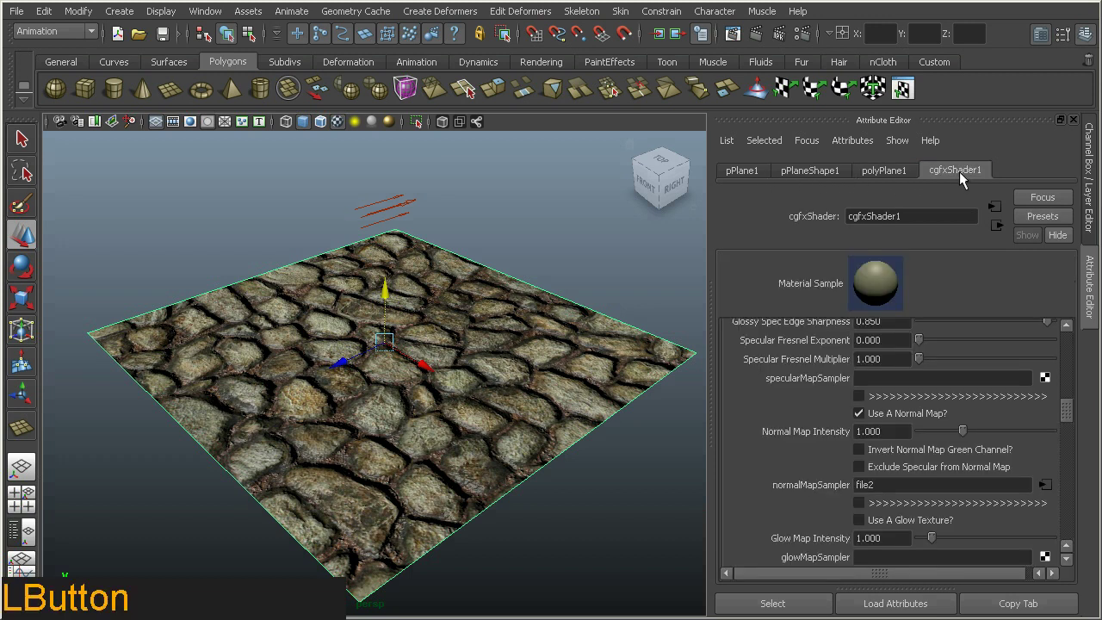
{"action": "left_click", "coordinate": [1071, 412]}
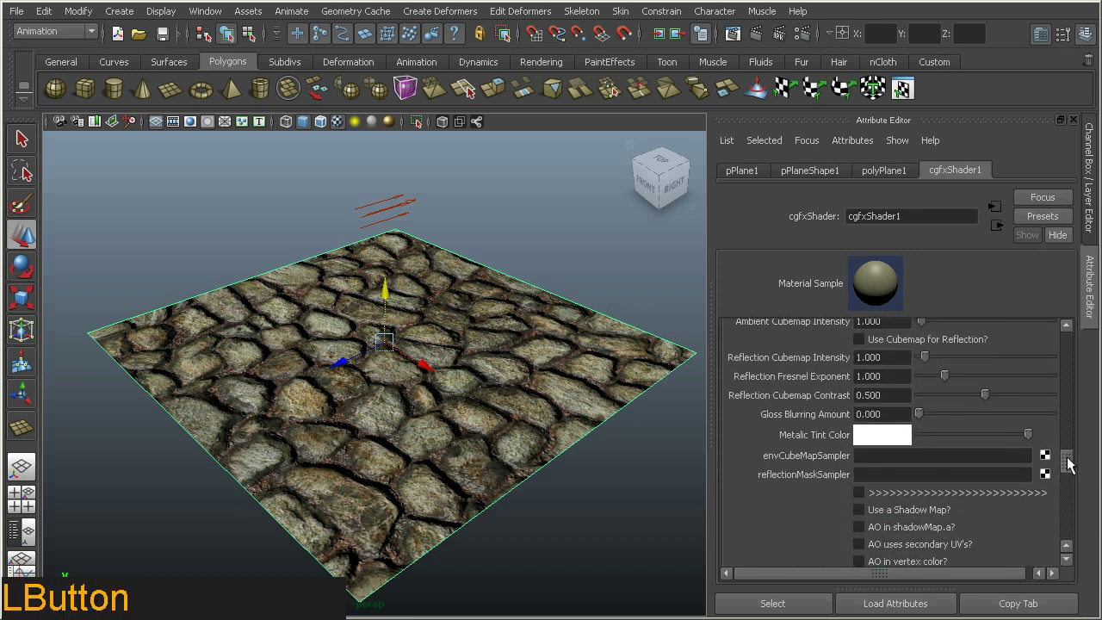
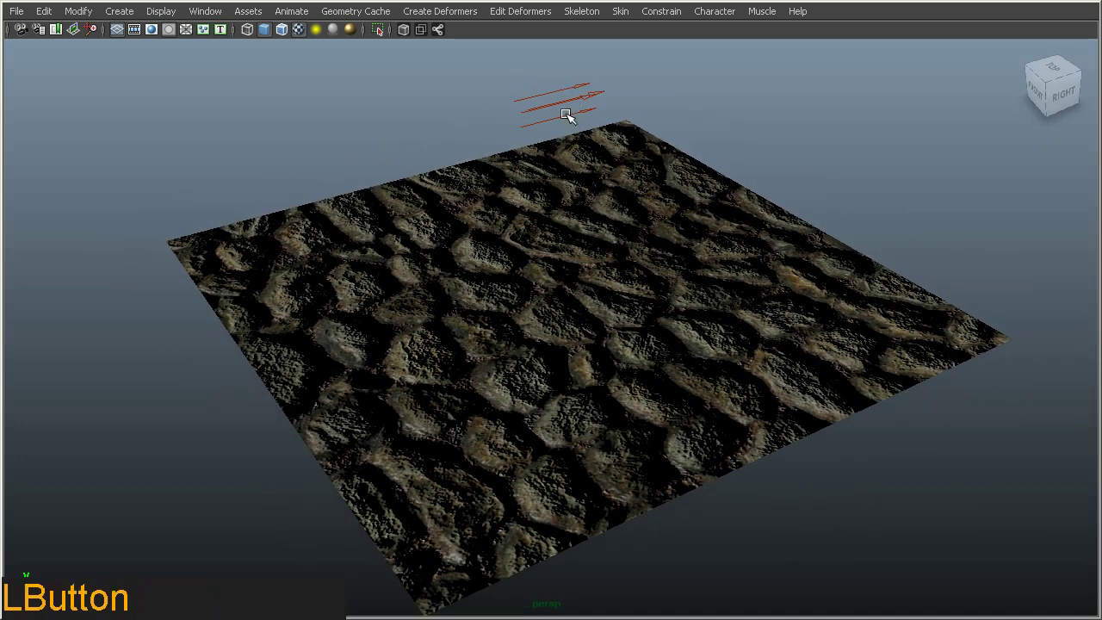
Select the directional light and tilt it with the Rotate tool to relight the stones
{"action": "left_click", "coordinate": [596, 128]}
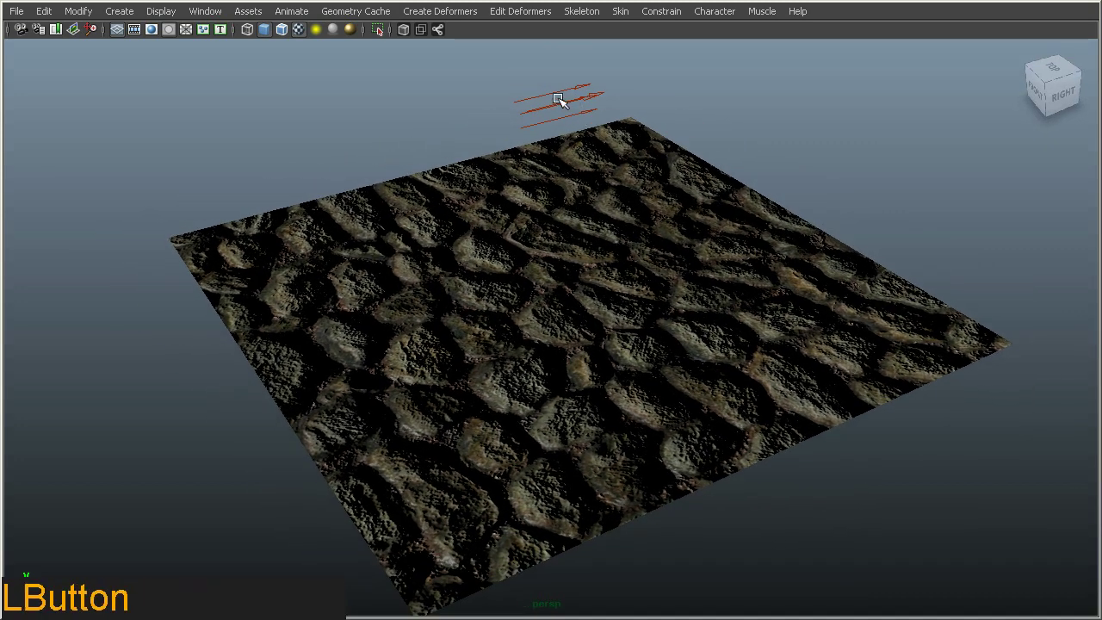
{"action": "left_click", "coordinate": [620, 146]}
{"action": "right_click", "coordinate": [660, 146]}
{"action": "key", "text": "e"}
{"action": "left_click", "coordinate": [563, 138]}
{"action": "right_click", "coordinate": [563, 138]}
{"action": "left_click", "coordinate": [528, 86]}
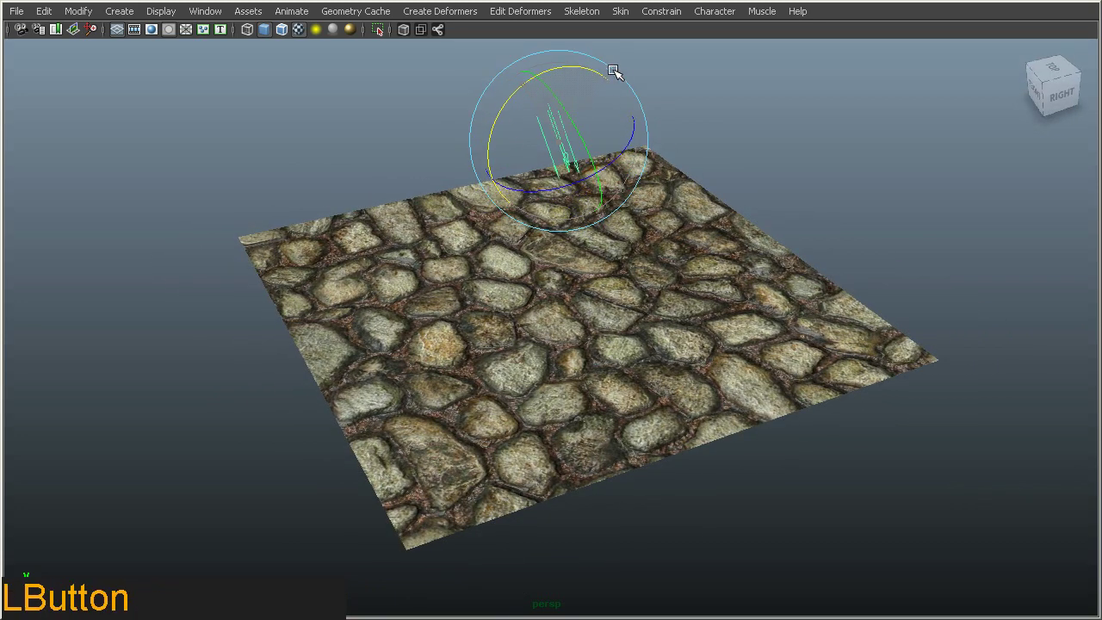
{"action": "left_click", "coordinate": [527, 88]}
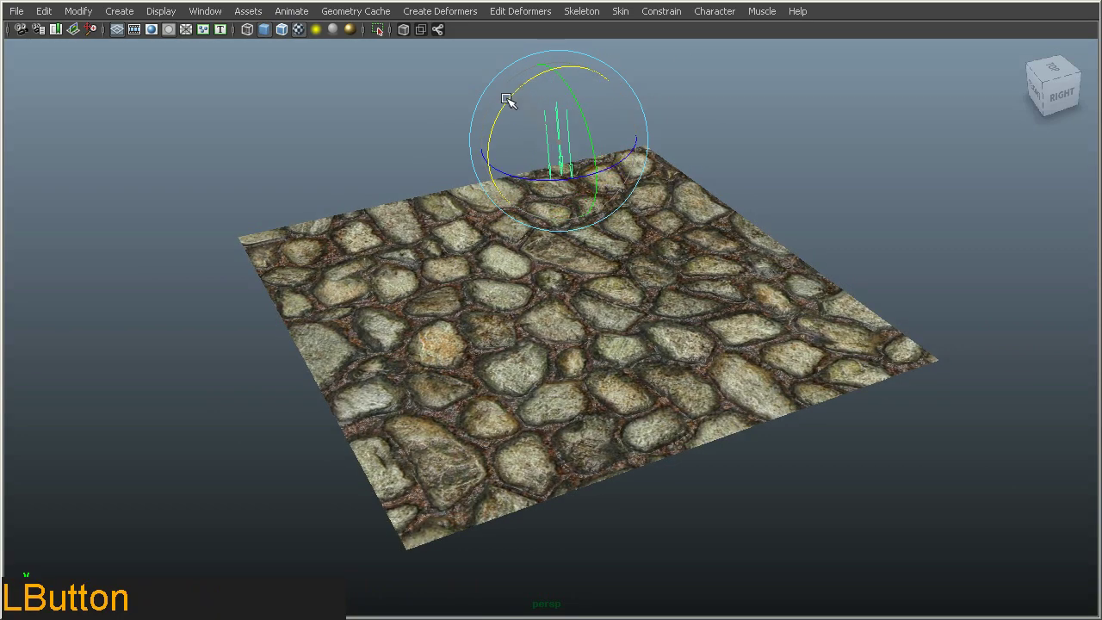
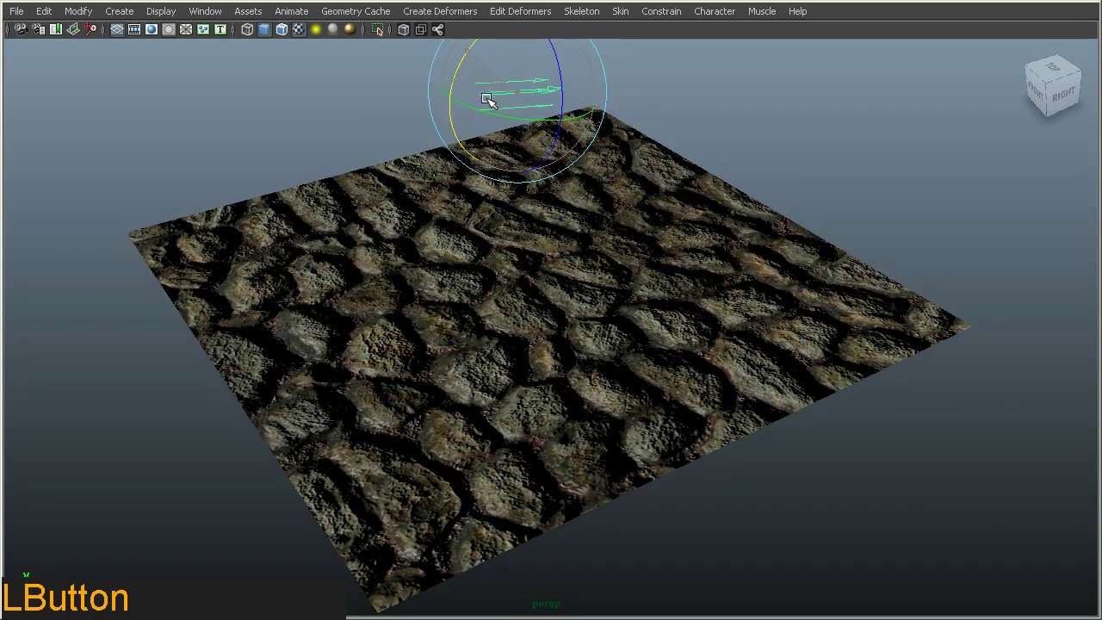
Rotate the light around further axes, viewing the shading shift from a front angle
{"action": "left_click", "coordinate": [455, 87]}
{"action": "left_click", "coordinate": [430, 173]}
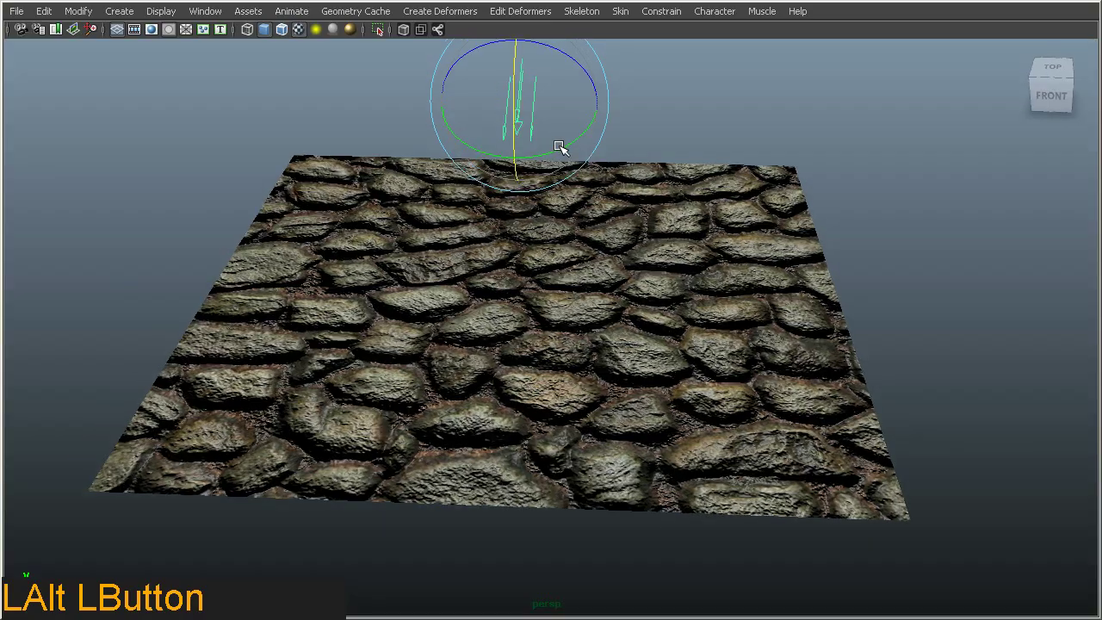
{"action": "left_click", "coordinate": [564, 148]}
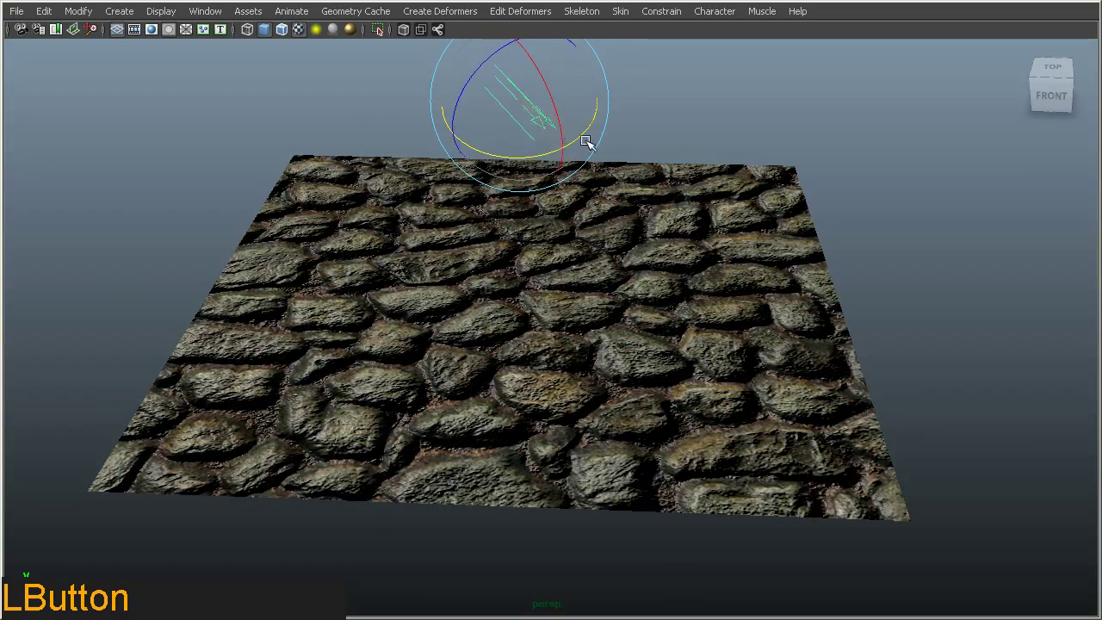
{"action": "left_click", "coordinate": [580, 148]}
{"action": "middle_click", "coordinate": [444, 144]}
{"action": "right_click", "coordinate": [445, 189]}
{"action": "left_click", "coordinate": [480, 87]}
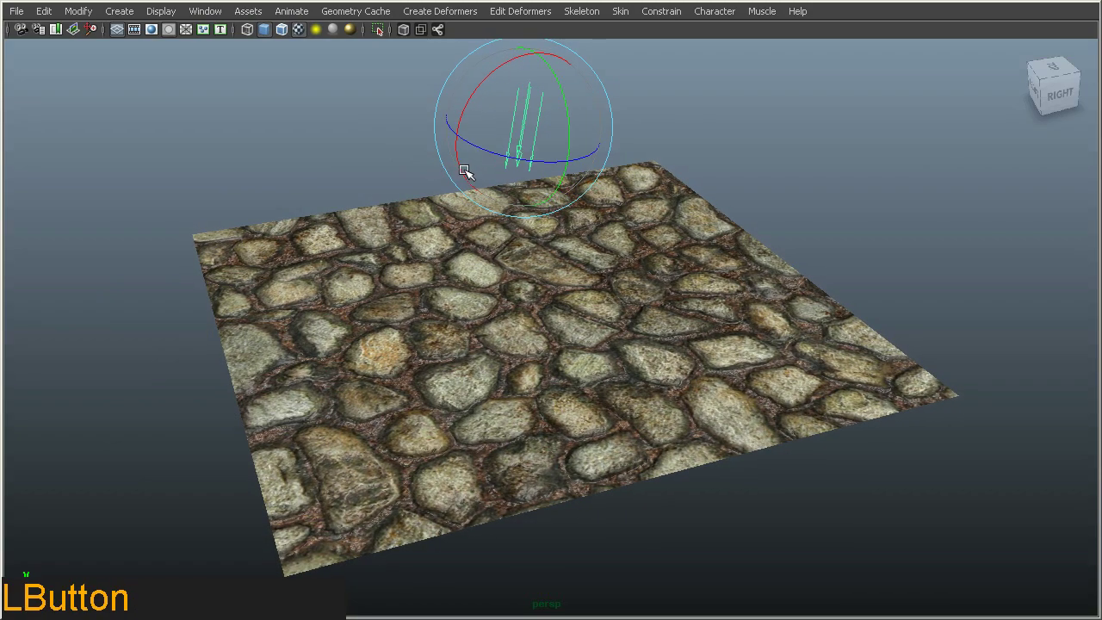